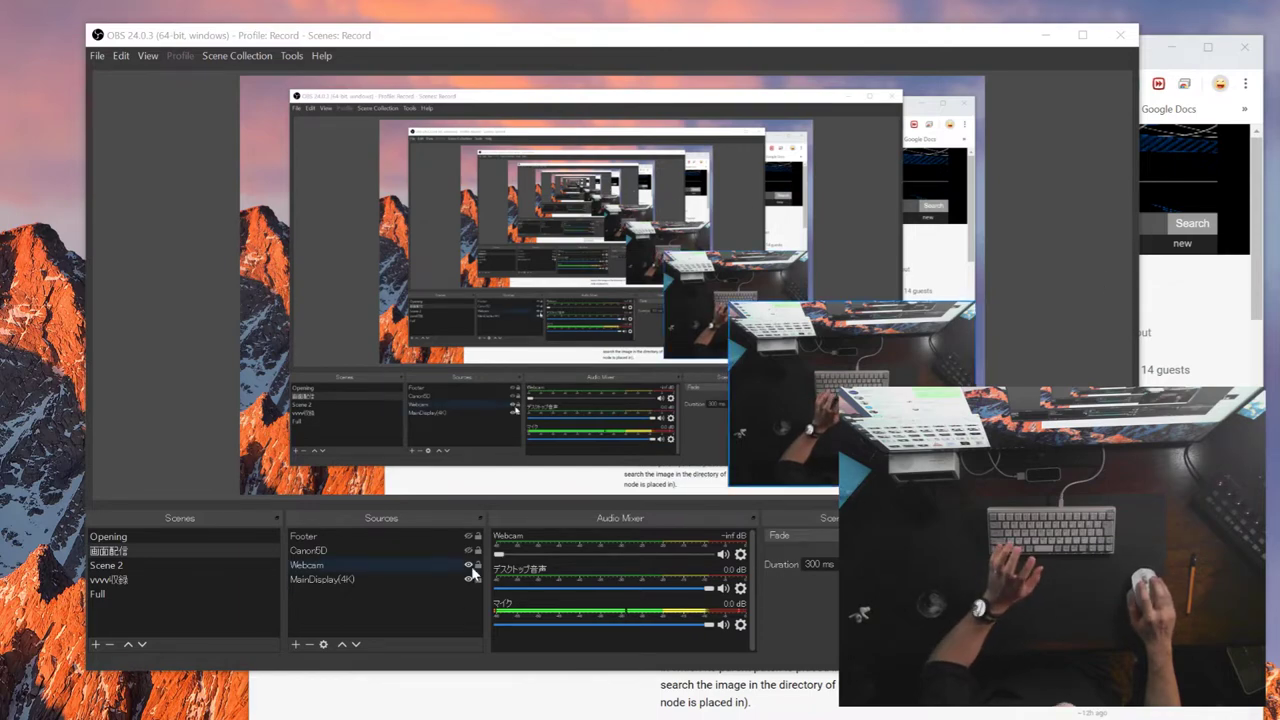
# Step: Bring Chrome forward and scroll the Capturing Output page to the Capture DirectX Backbuffer section
pyautogui.click(475, 570)
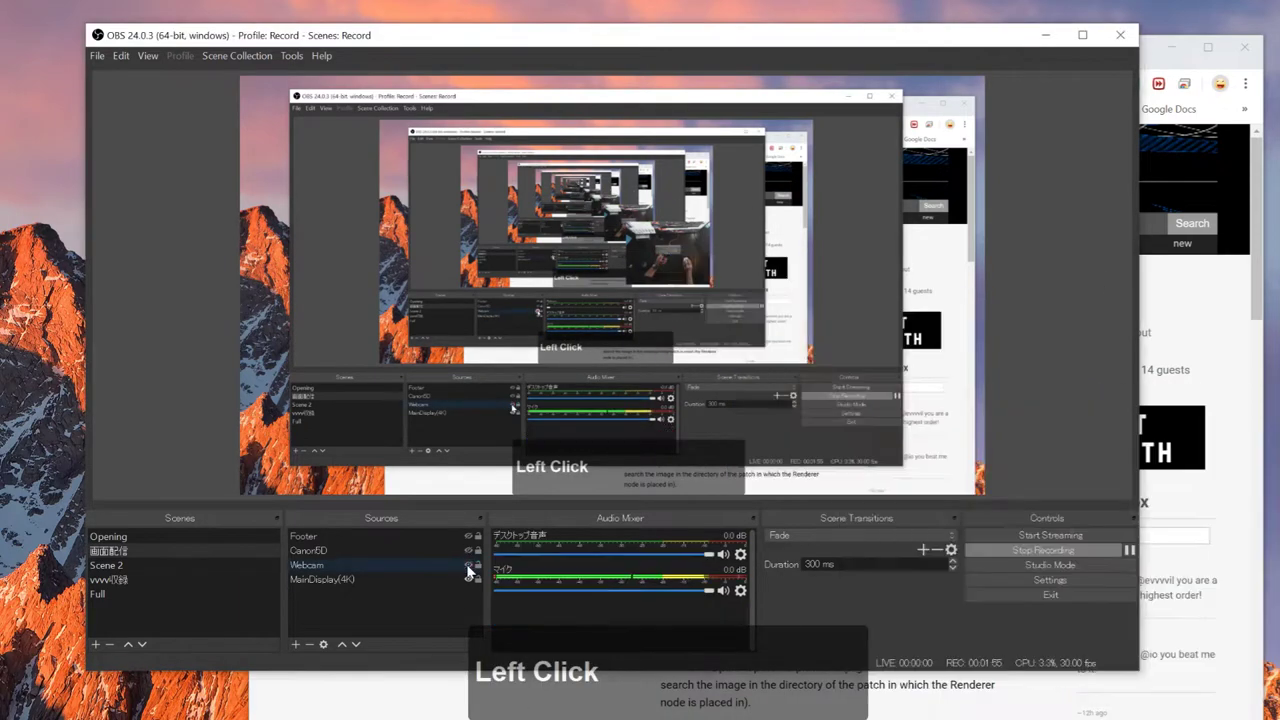
pyautogui.click(408, 701)
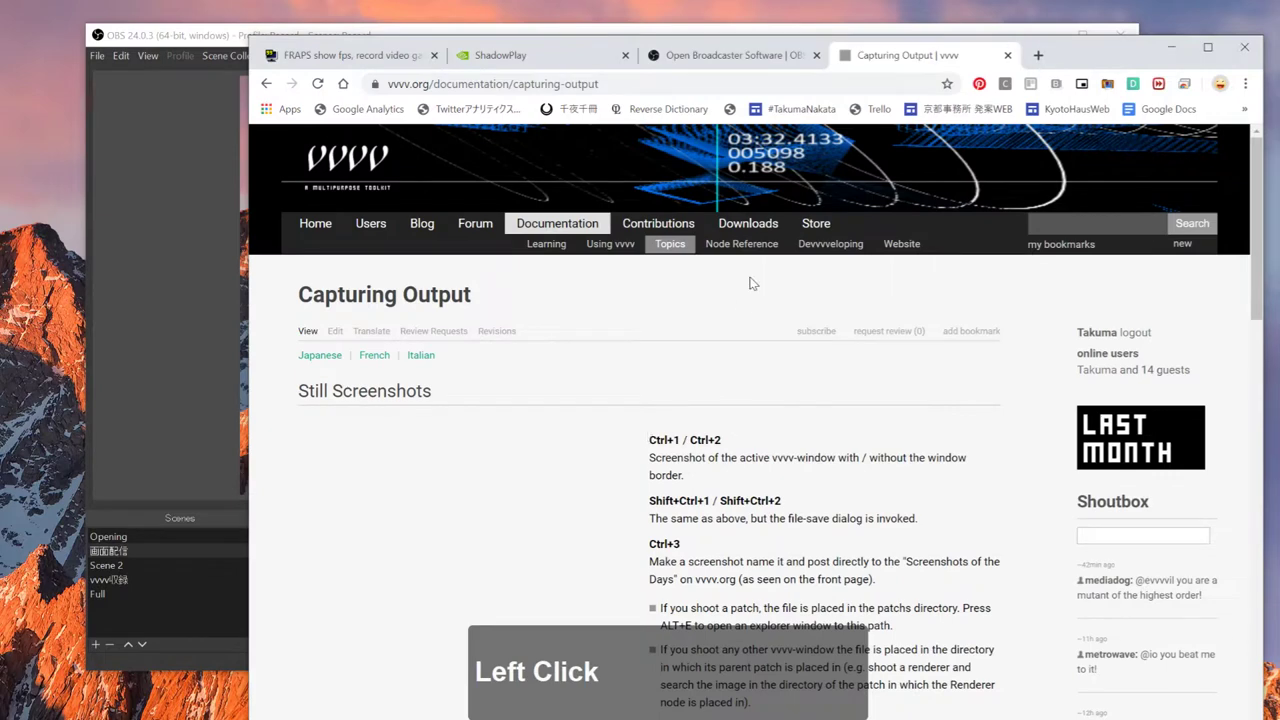
pyautogui.scroll(3)
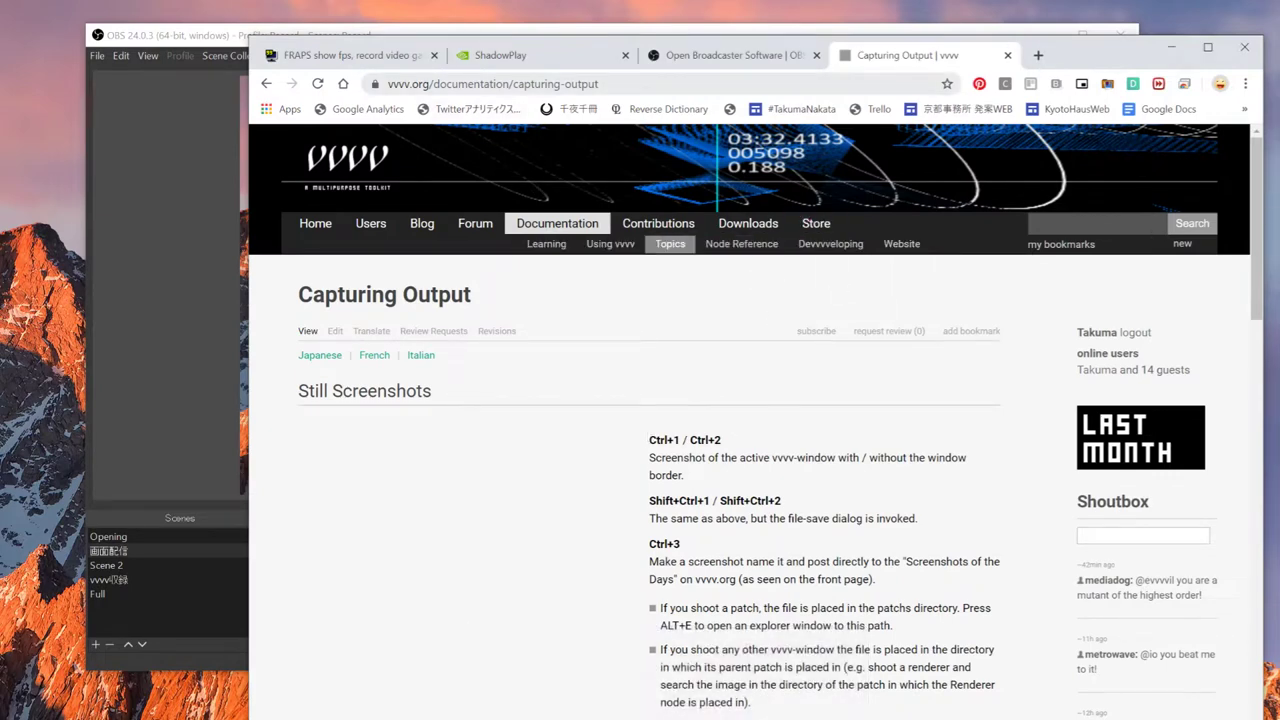
pyautogui.scroll(-3)
pyautogui.scroll(3)
pyautogui.scroll(-3)
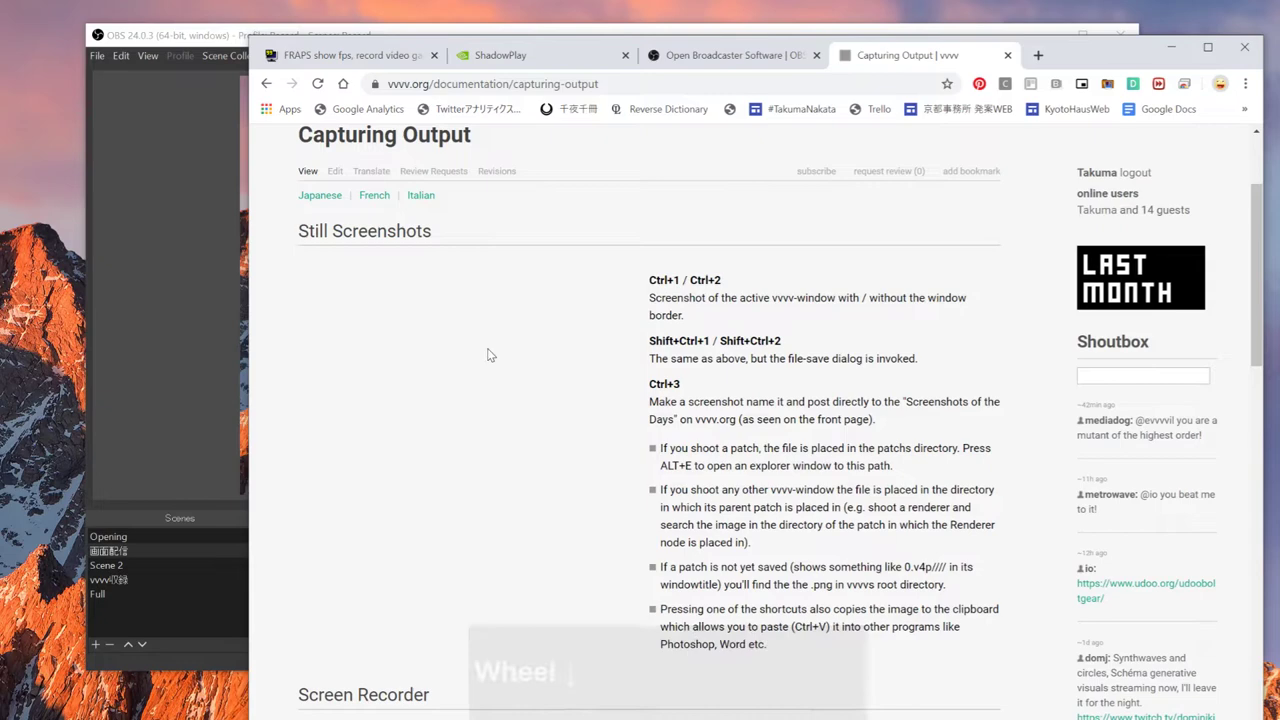
pyautogui.click(796, 632)
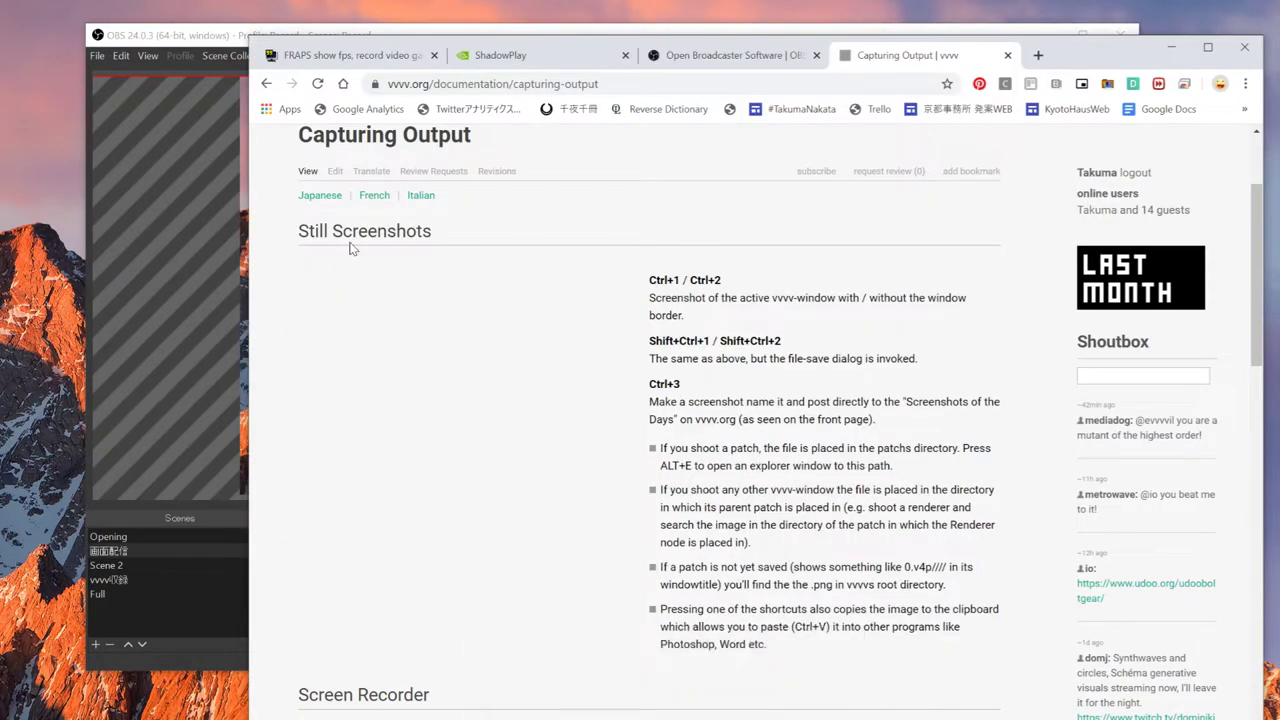
pyautogui.scroll(-3)
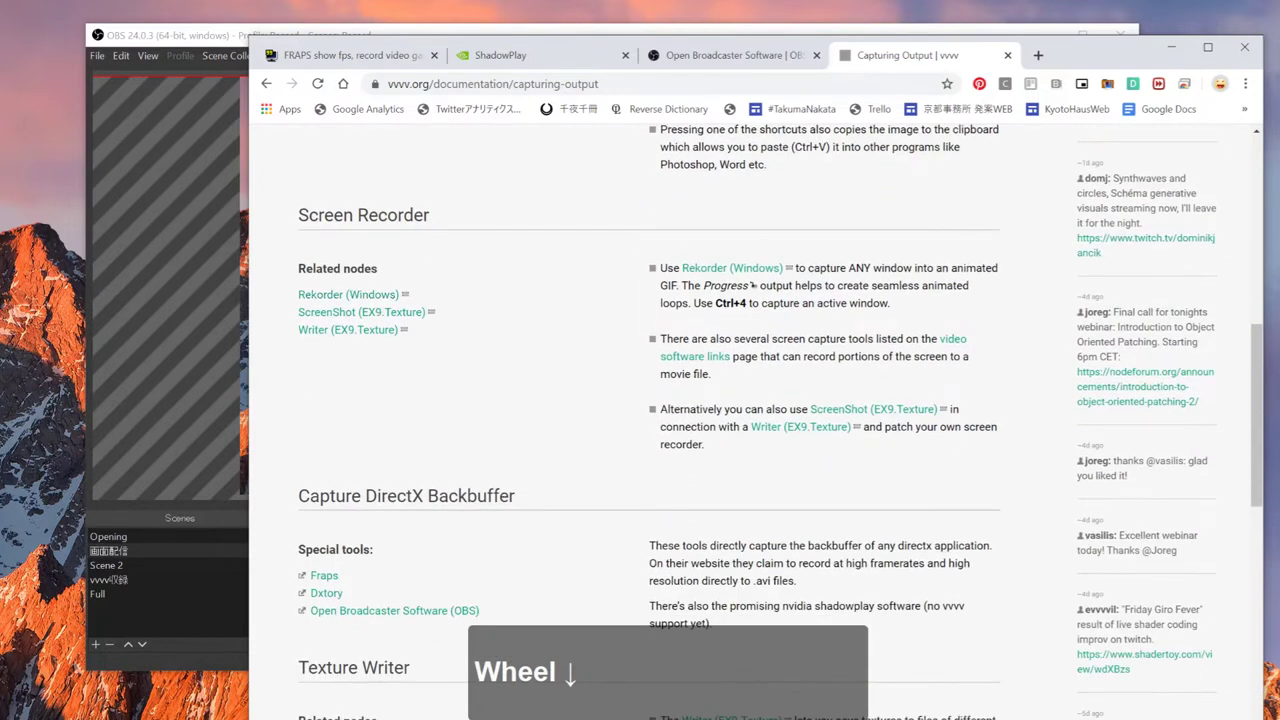
pyautogui.scroll(-3)
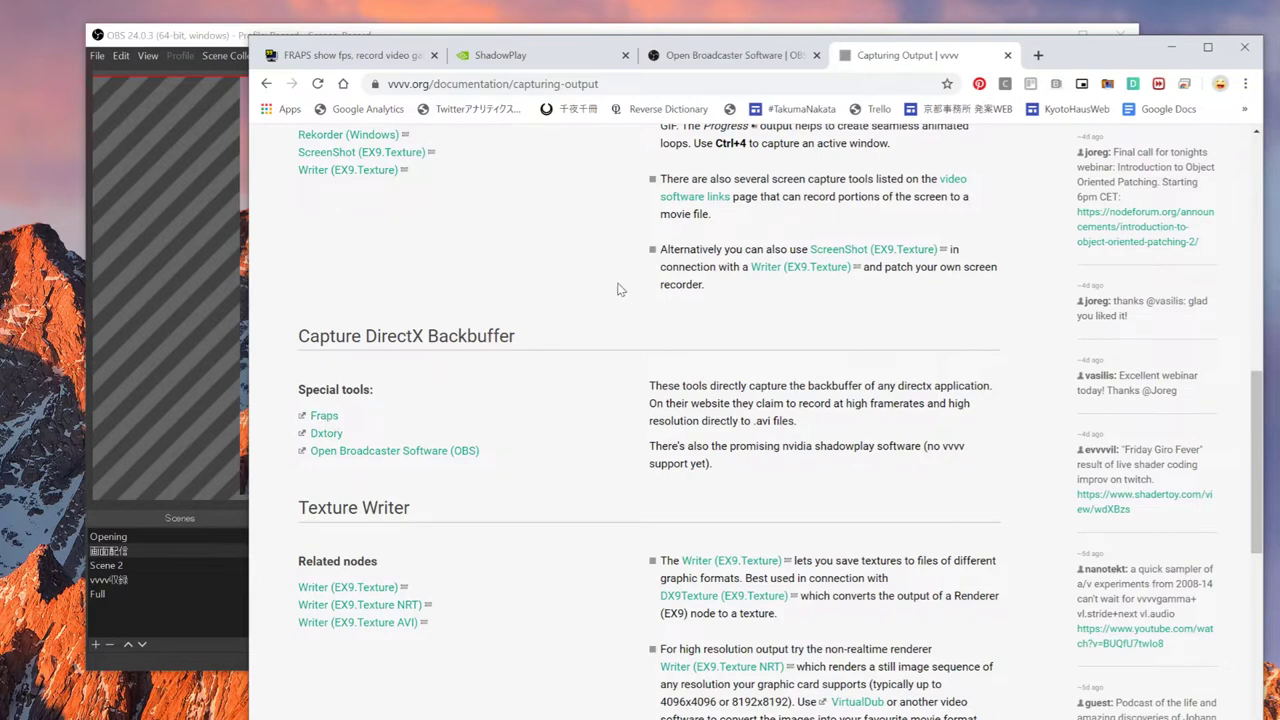
# Step: Switch to the Fraps tab and review the fraps.com home page, returning to the top
pyautogui.click(364, 64)
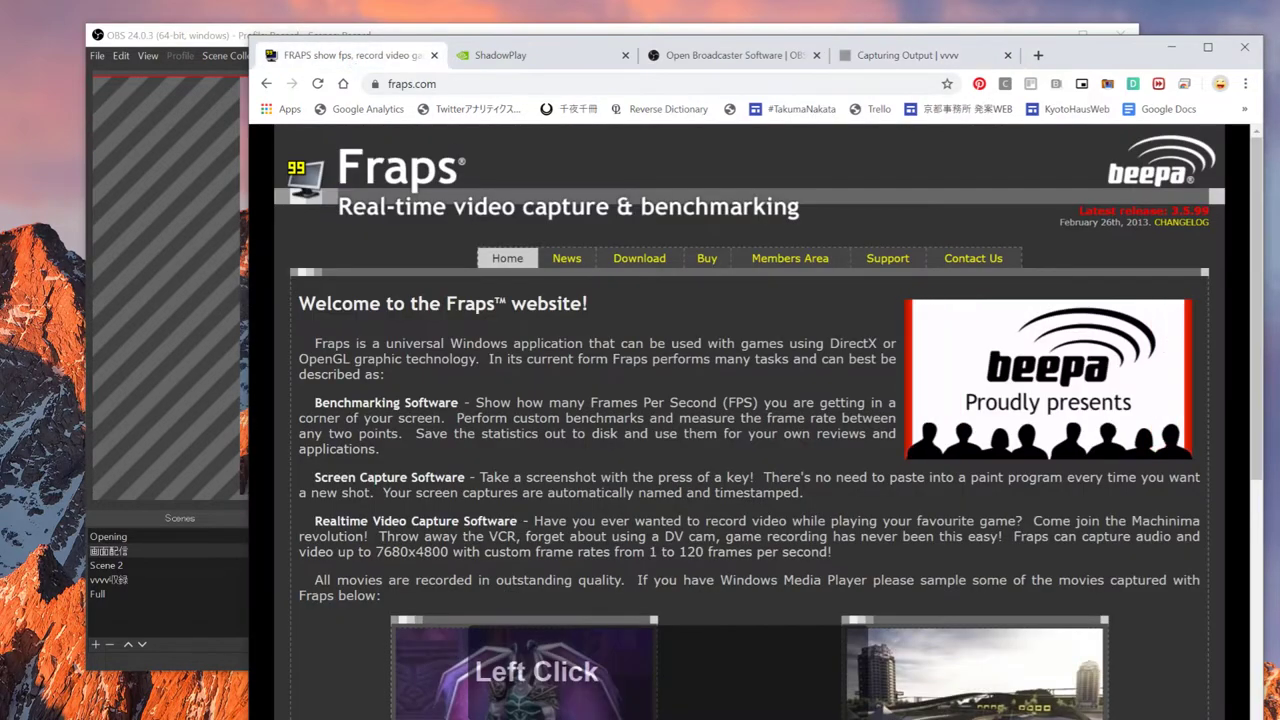
pyautogui.scroll(-3)
pyautogui.scroll(3)
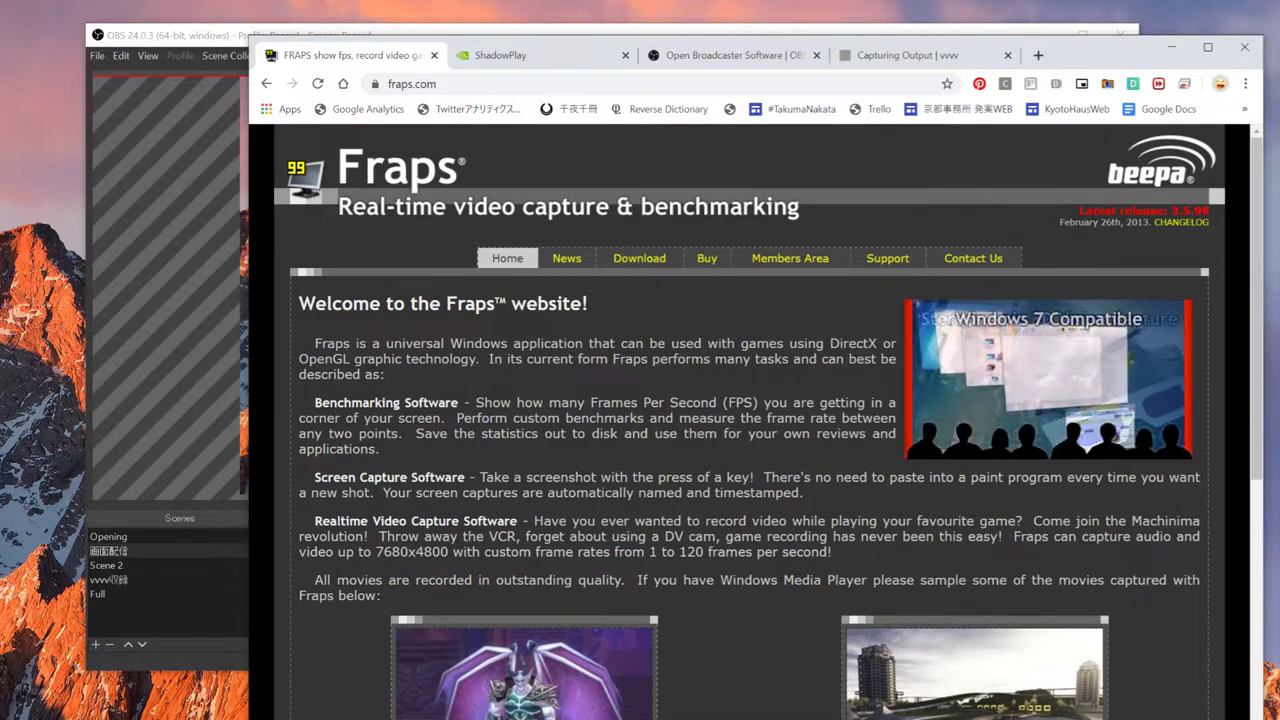
pyautogui.scroll(3)
pyautogui.scroll(-3)
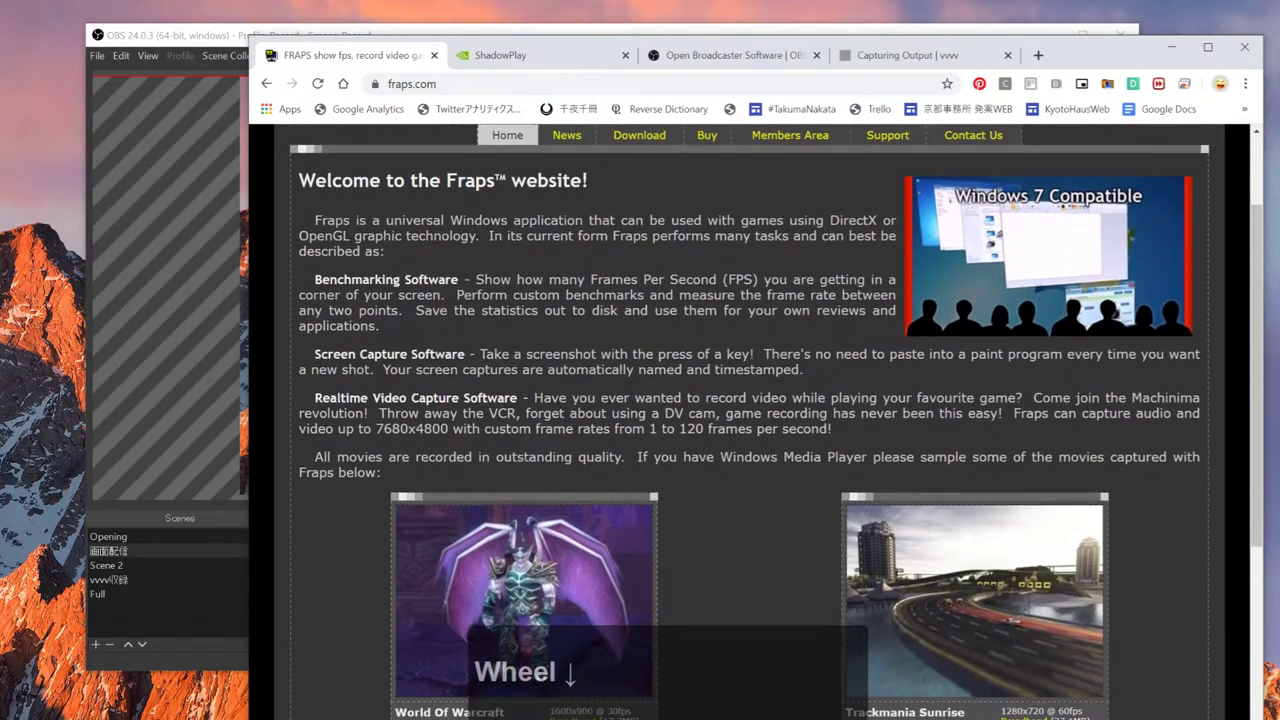
pyautogui.scroll(3)
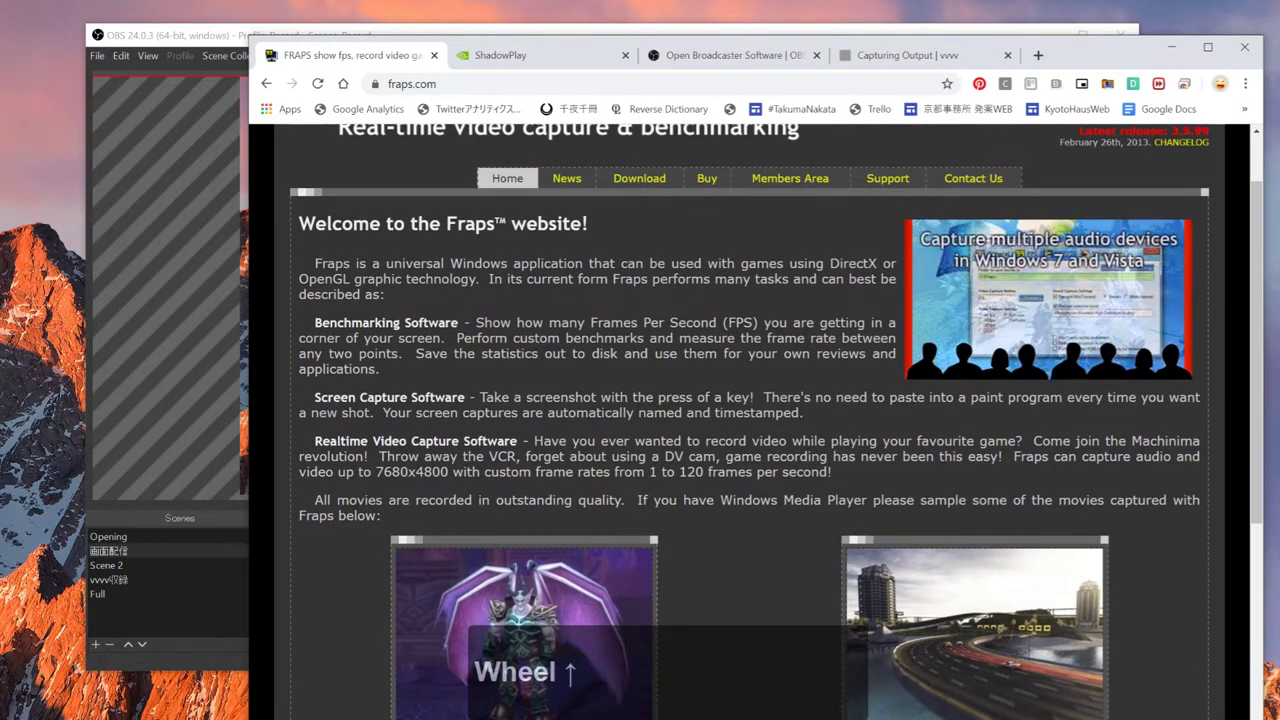
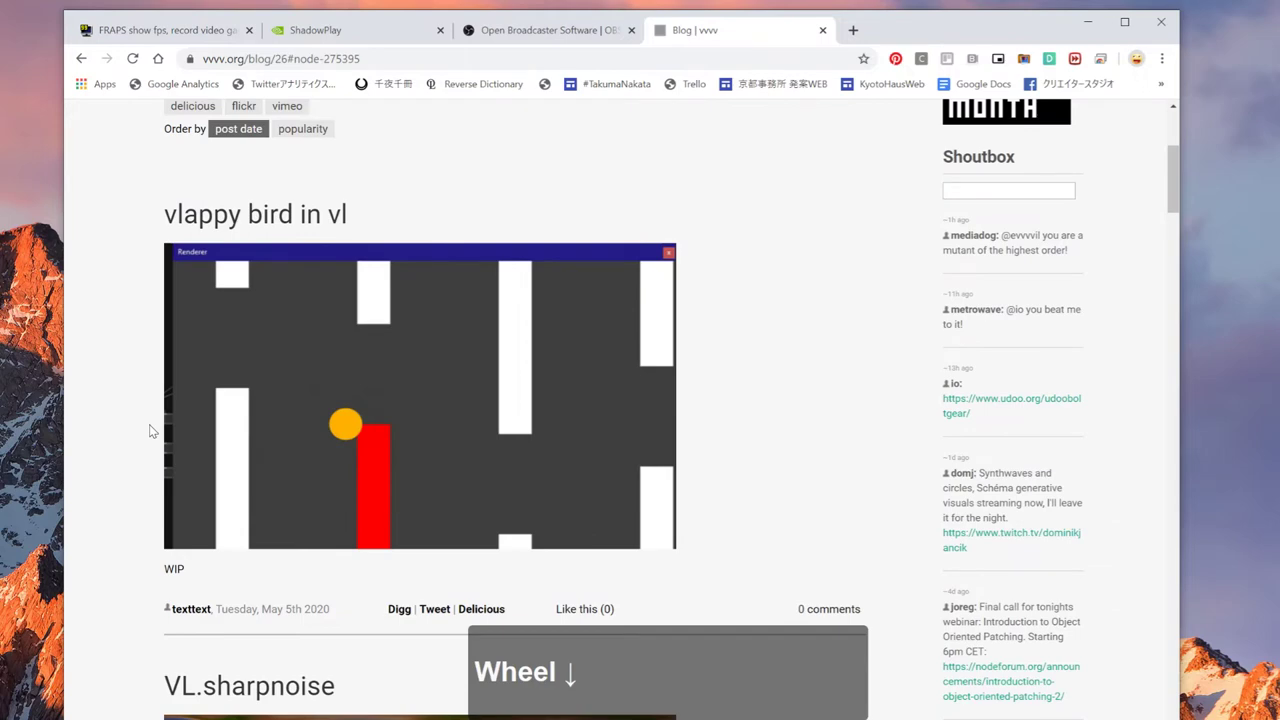
# Step: Scroll through the vvvv.org blog feed of recently uploaded renderer screenshots
pyautogui.scroll(-3)
pyautogui.scroll(-3)
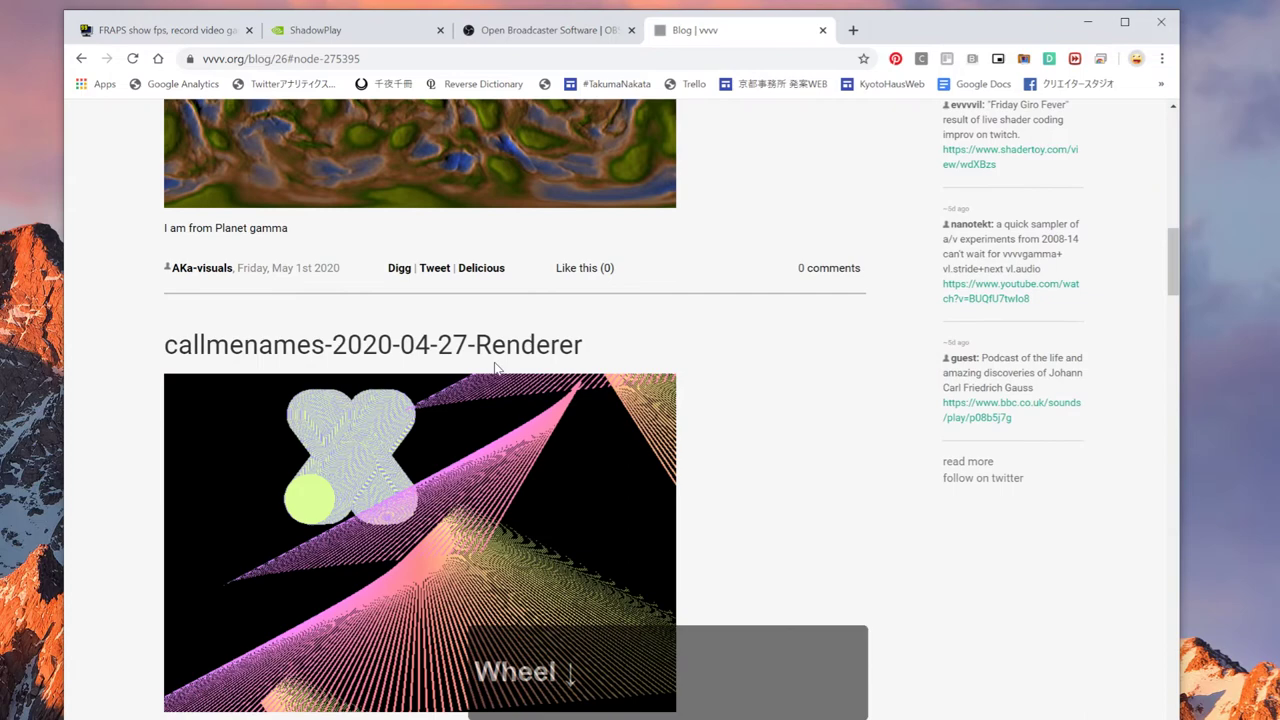
pyautogui.scroll(-3)
pyautogui.scroll(-3)
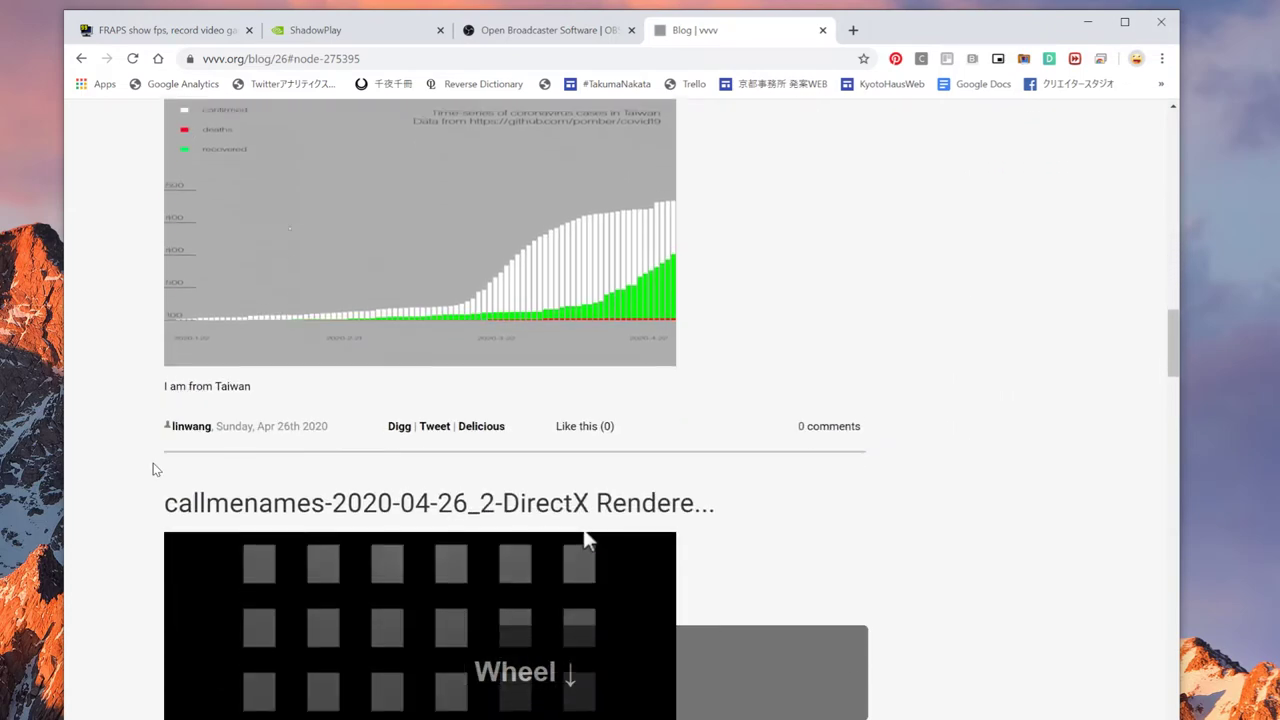
pyautogui.scroll(3)
pyautogui.scroll(-3)
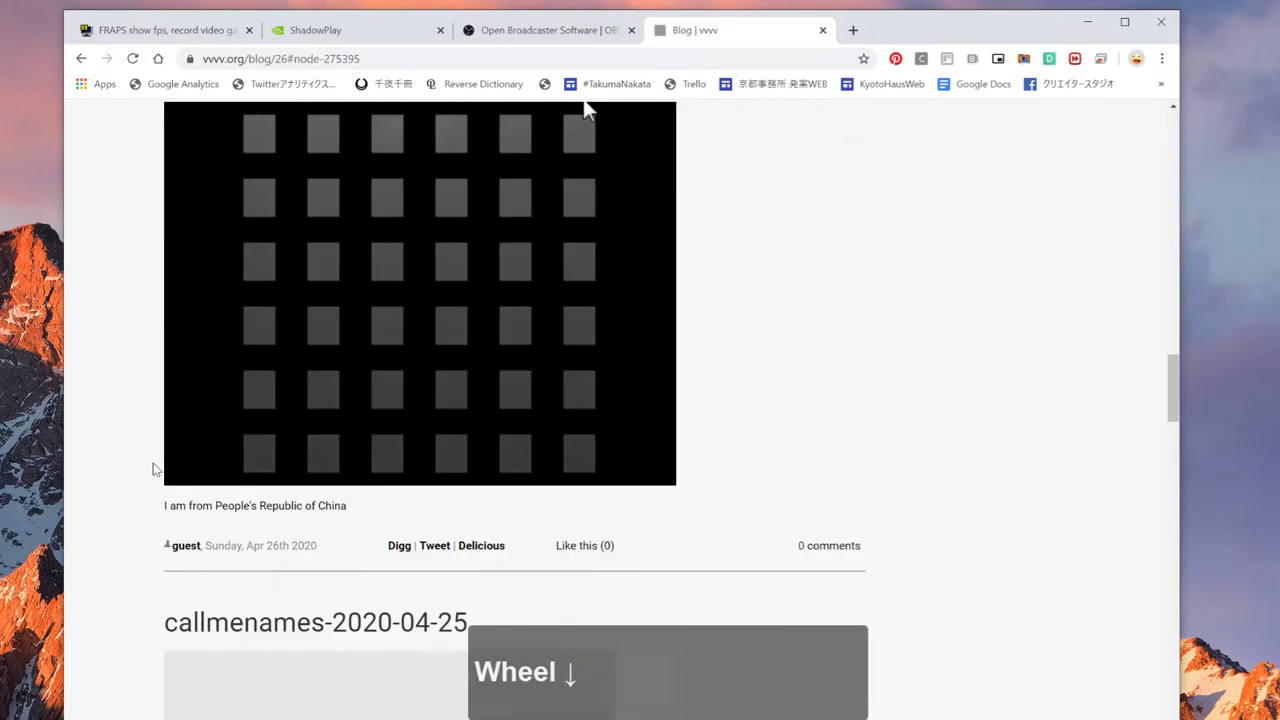
pyautogui.scroll(-3)
# Step: Search Google for 'vvvv recording' and reach the Capturing Output result
pyautogui.click(562, 33)
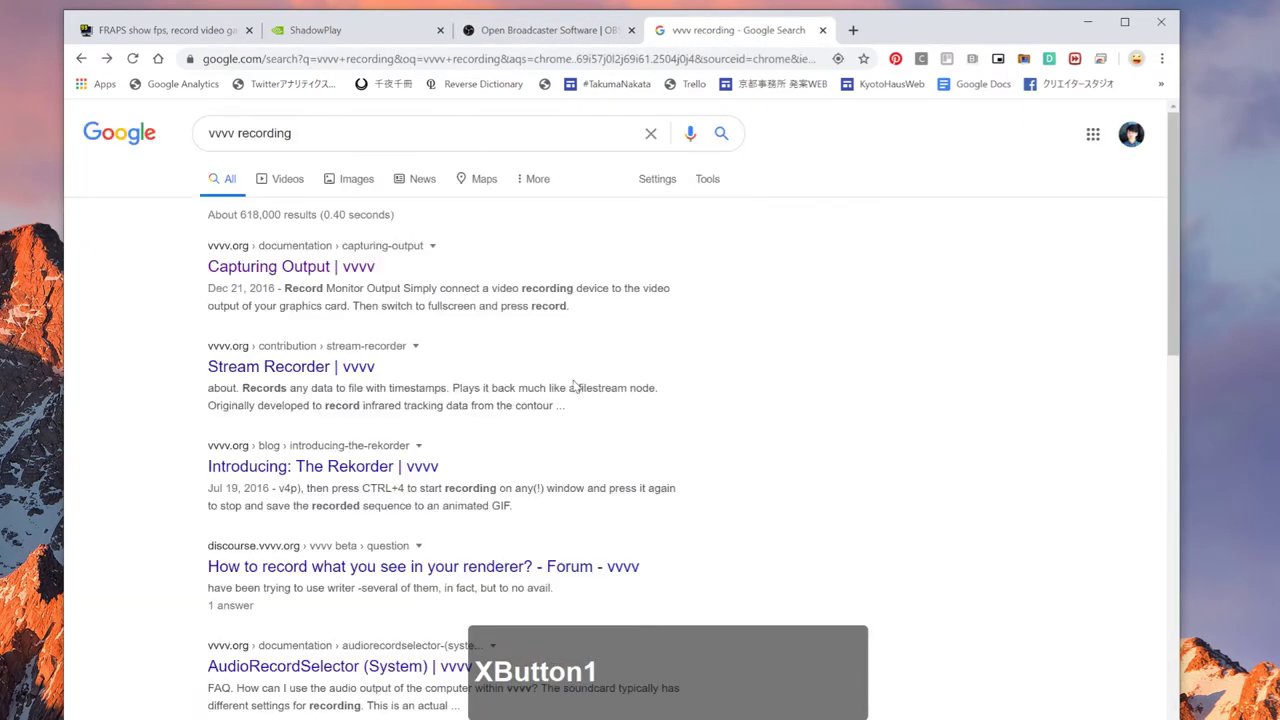
pyautogui.scroll(-3)
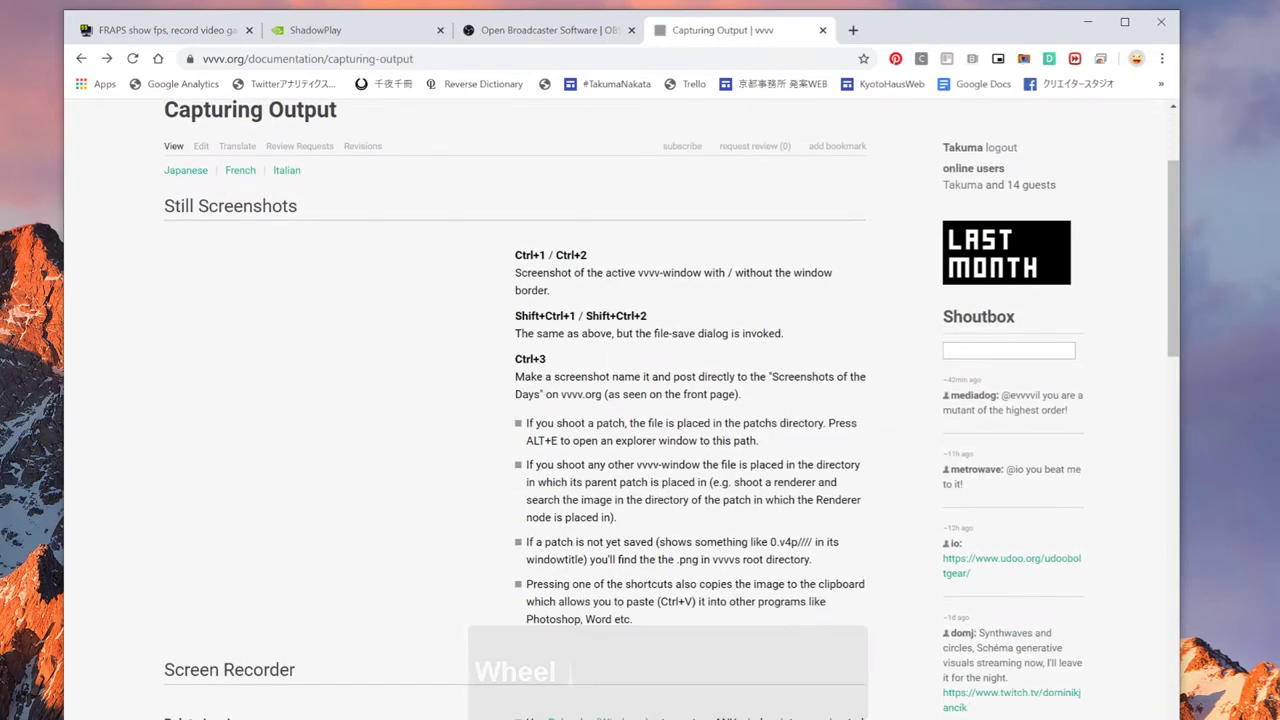
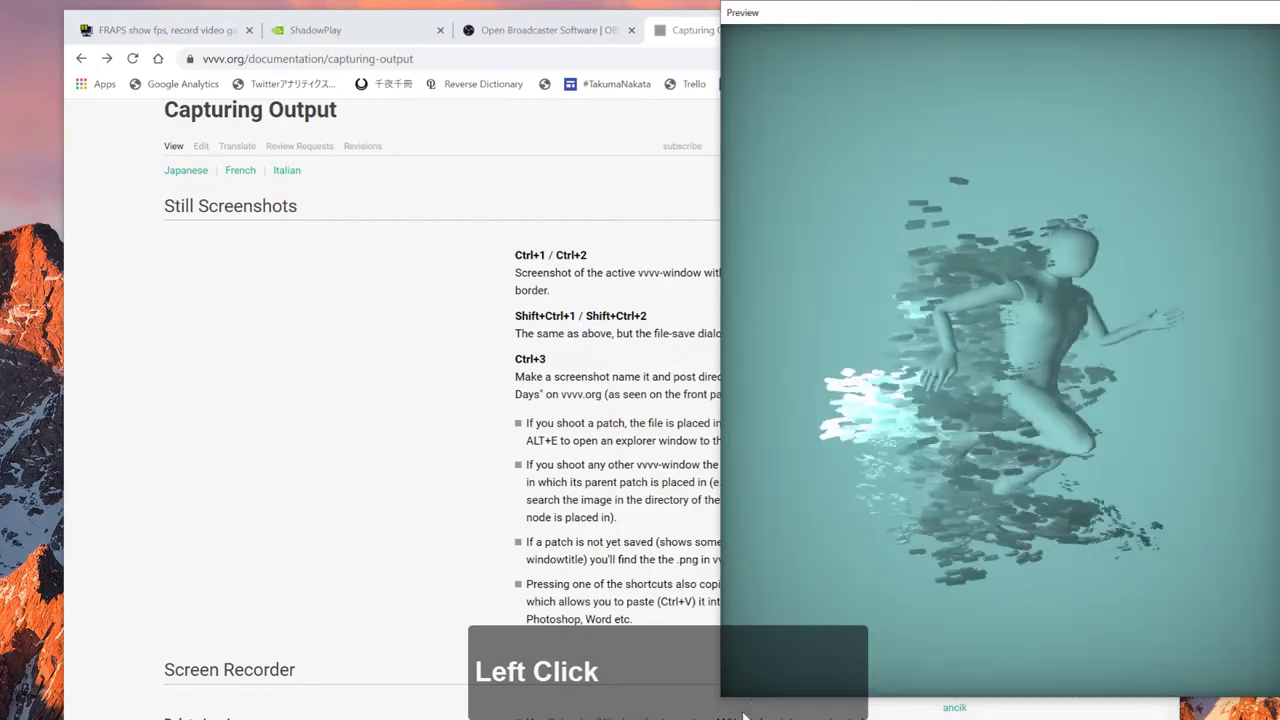
# Step: Focus the vvvv Preview renderer window and enlarge it over most of the screen
pyautogui.click(762, 551)
pyautogui.click(726, 705)
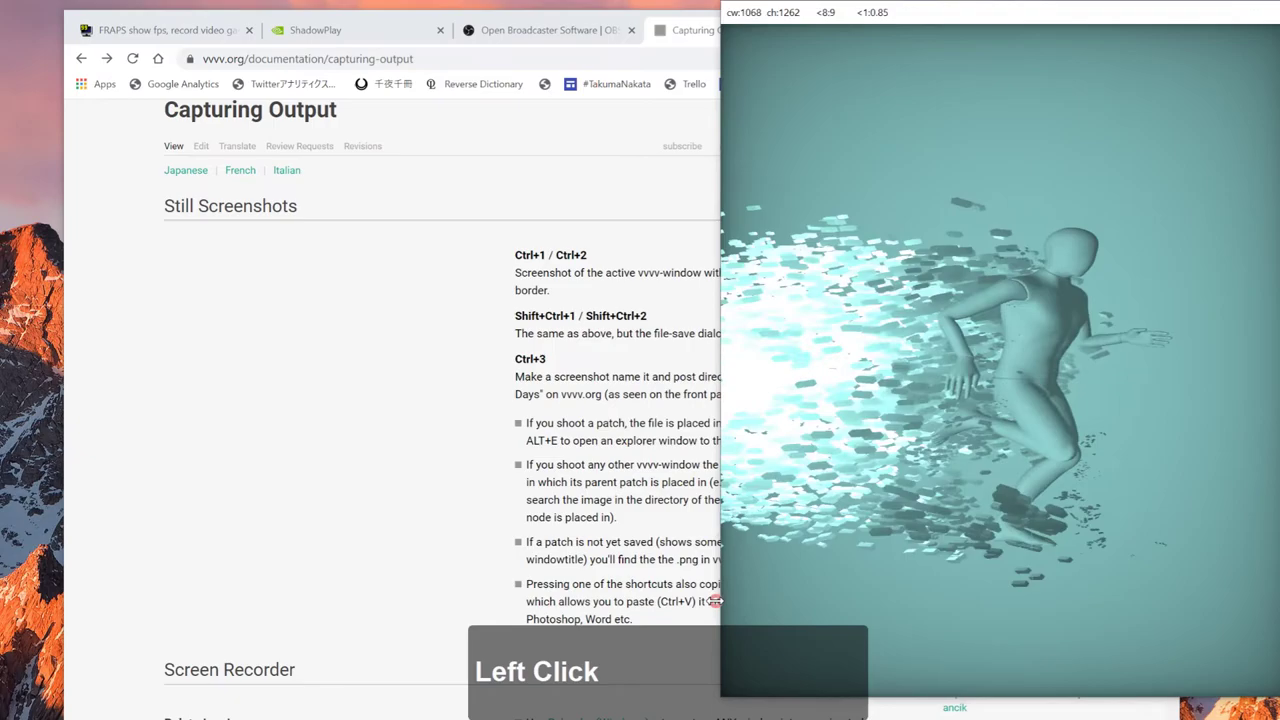
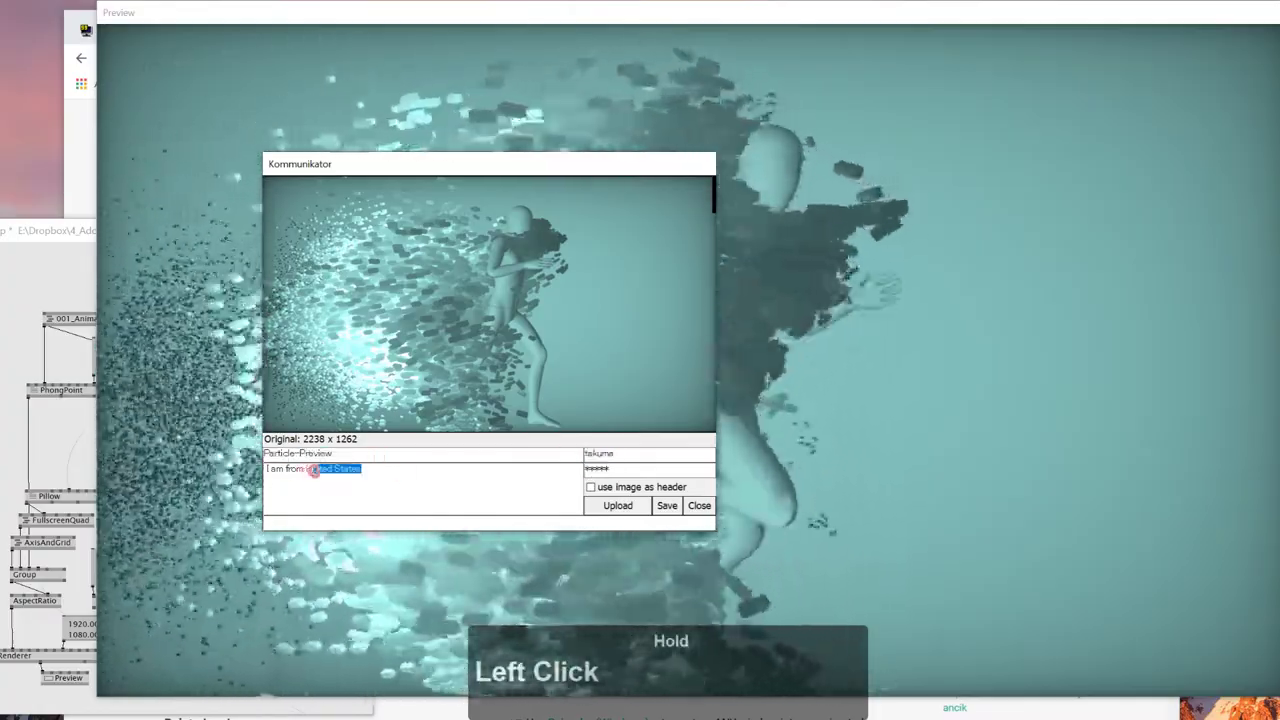
# Step: Edit the Kommunikator caption text for the Particle Preview screenshot
pyautogui.write('pana')
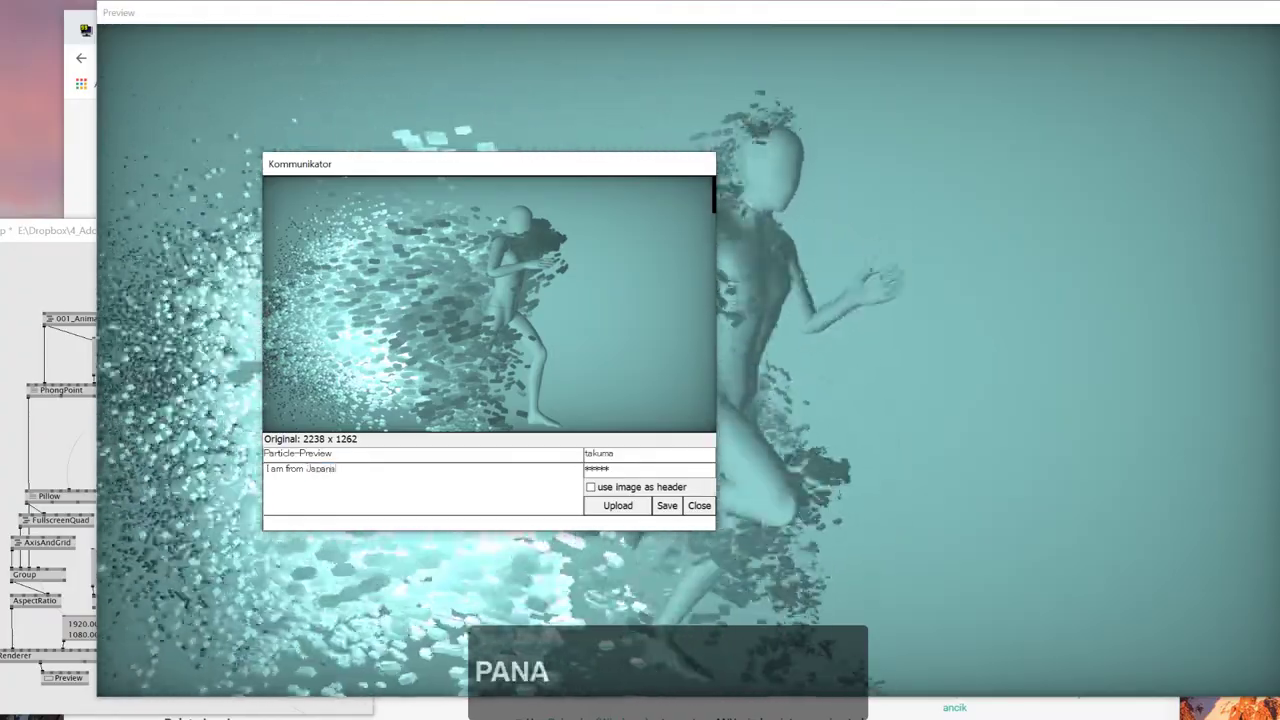
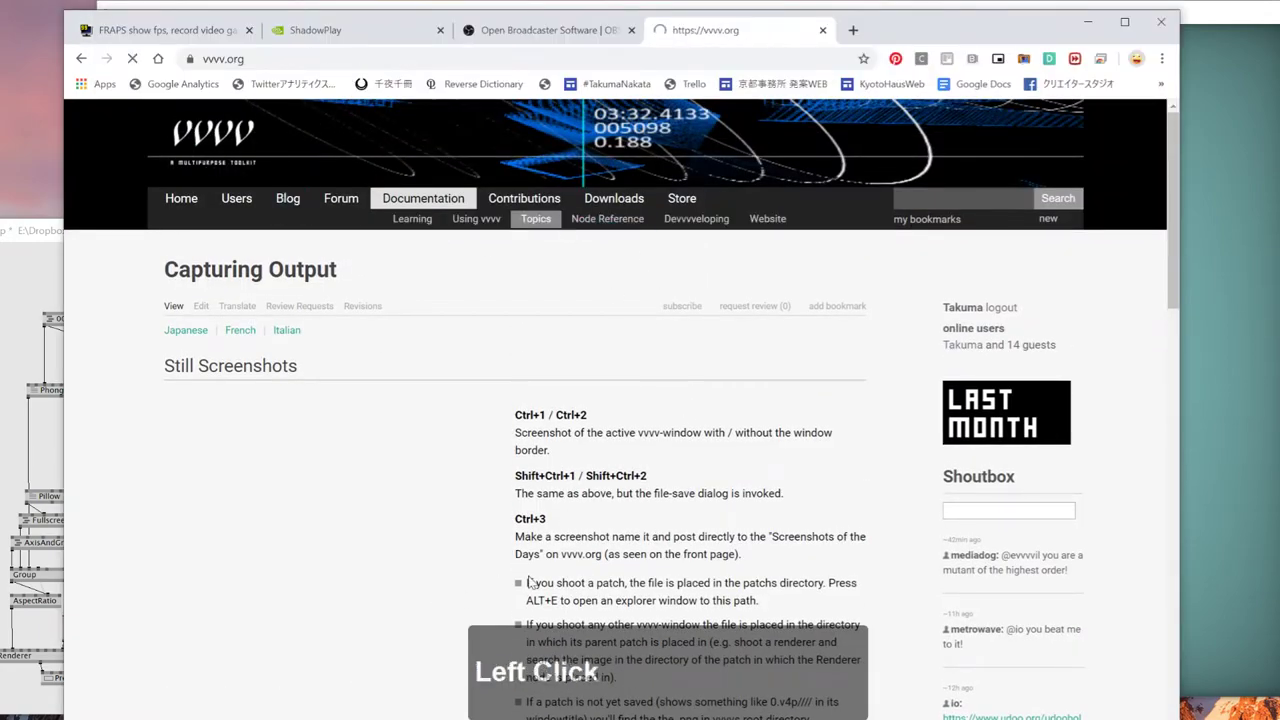
# Step: Scroll the vvvv.org homepage down toward Screenshots of the Day
pyautogui.scroll(-3)
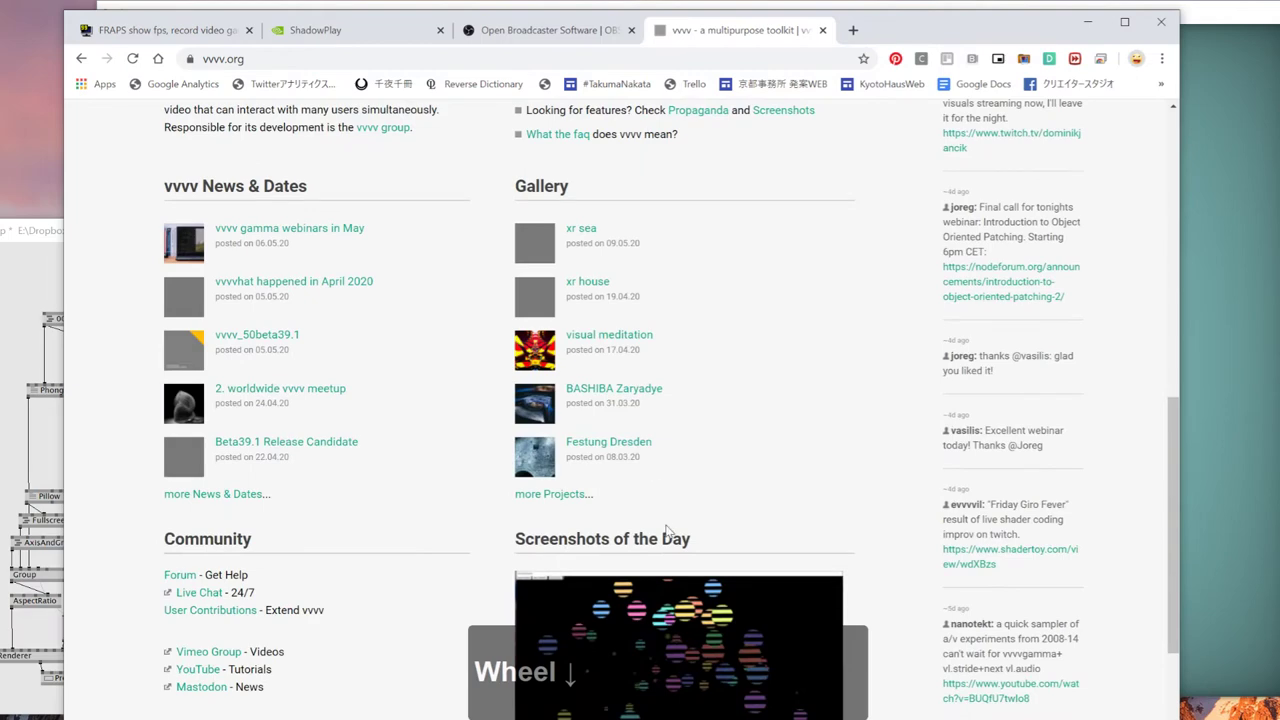
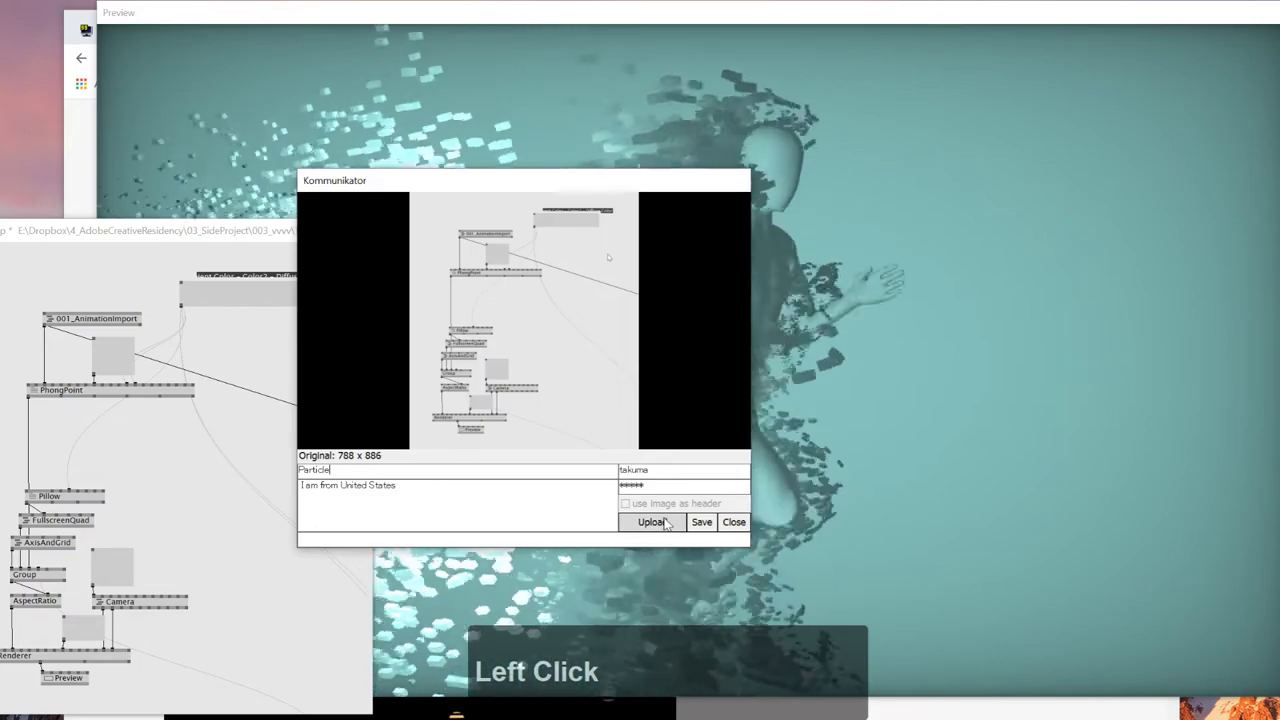
# Step: Scroll through the blog posts and the Capturing Output page down to the Screen Recorder section
pyautogui.scroll(3)
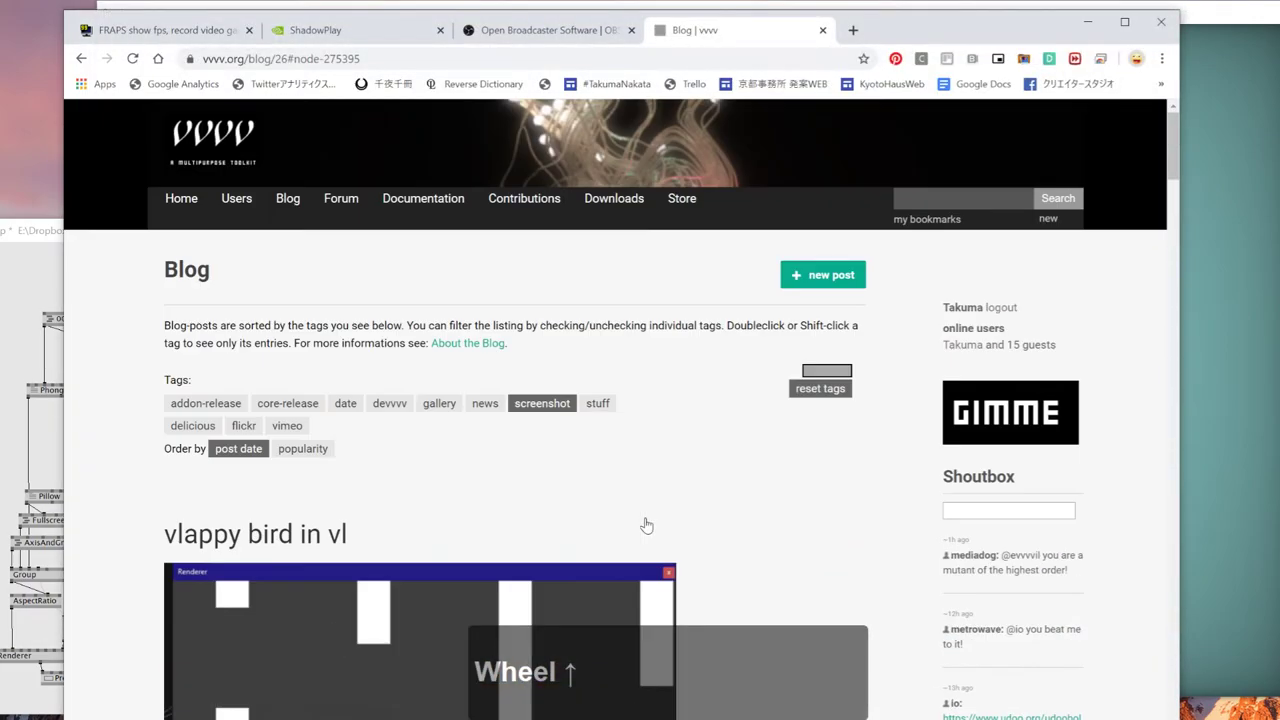
pyautogui.scroll(-3)
pyautogui.scroll(-3)
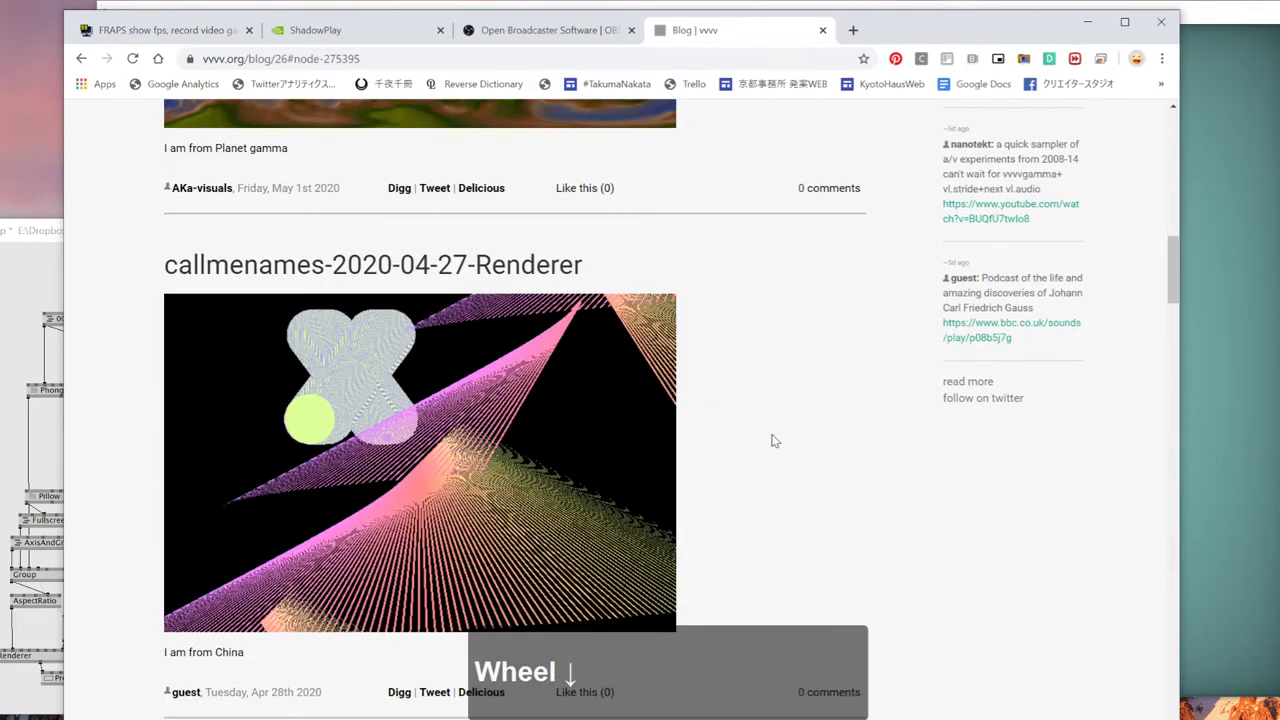
pyautogui.scroll(3)
pyautogui.scroll(-3)
pyautogui.scroll(3)
pyautogui.scroll(-3)
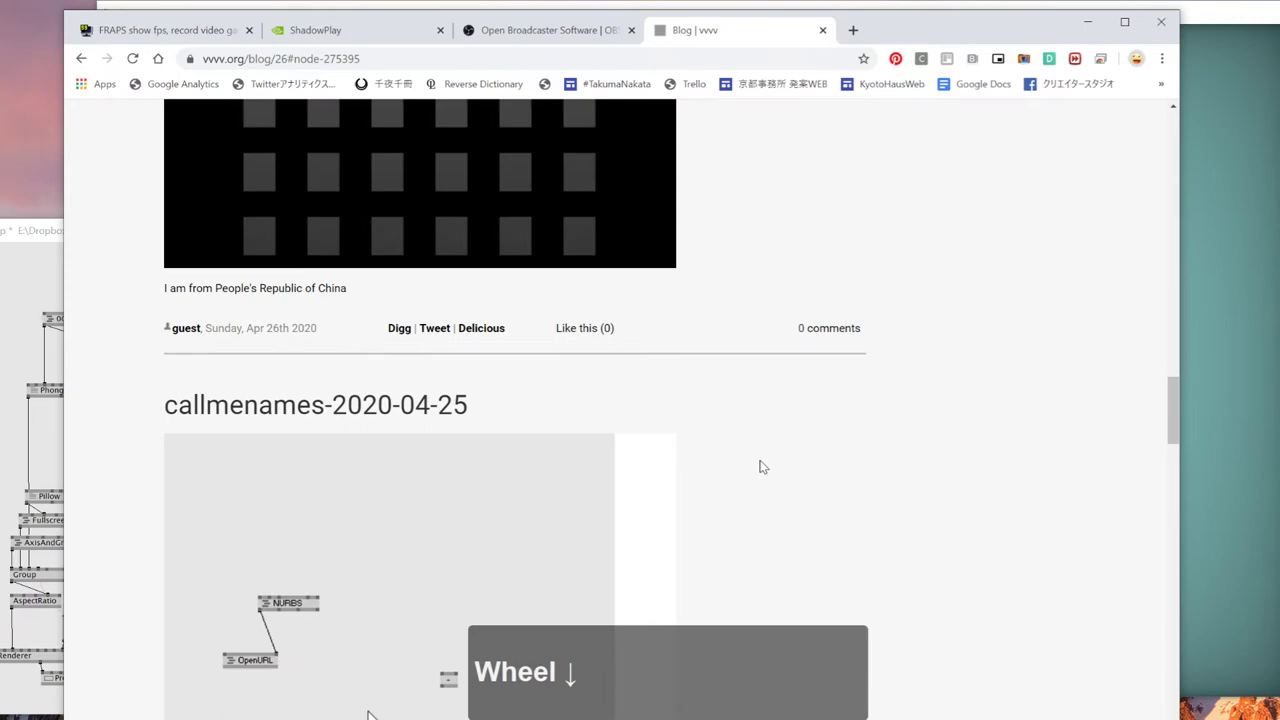
pyautogui.scroll(-3)
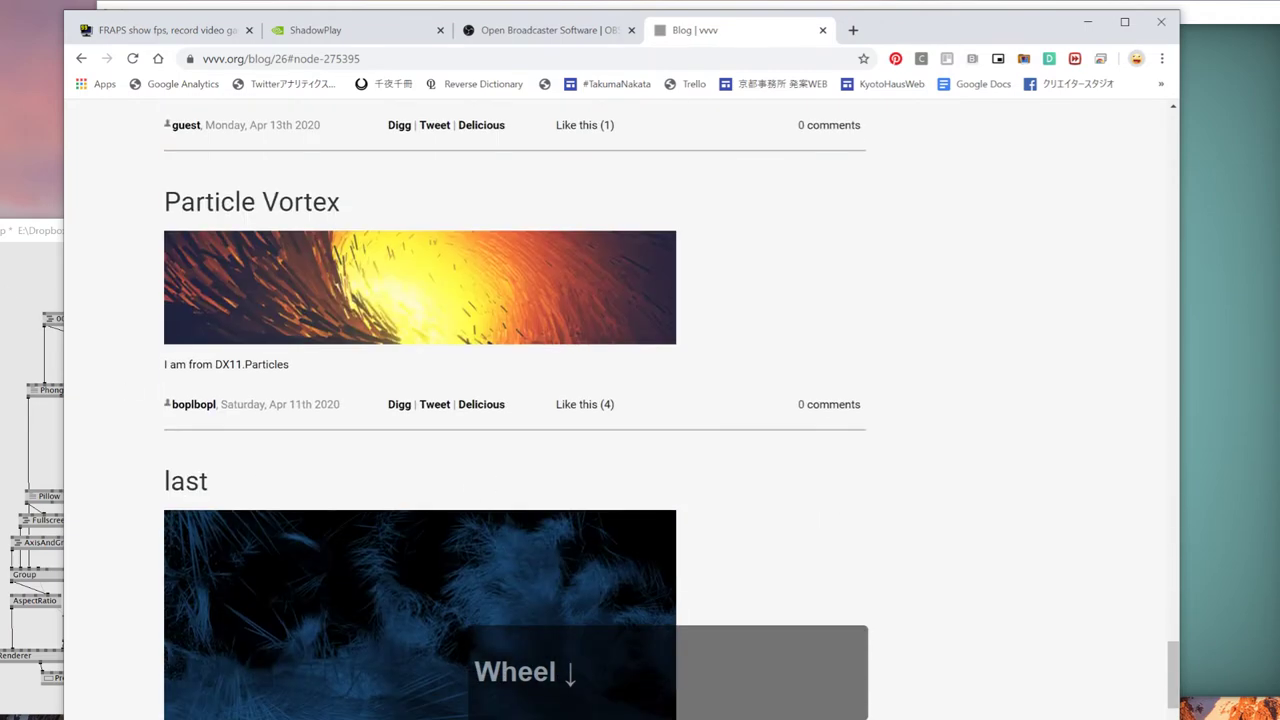
pyautogui.scroll(-3)
pyautogui.scroll(-3)
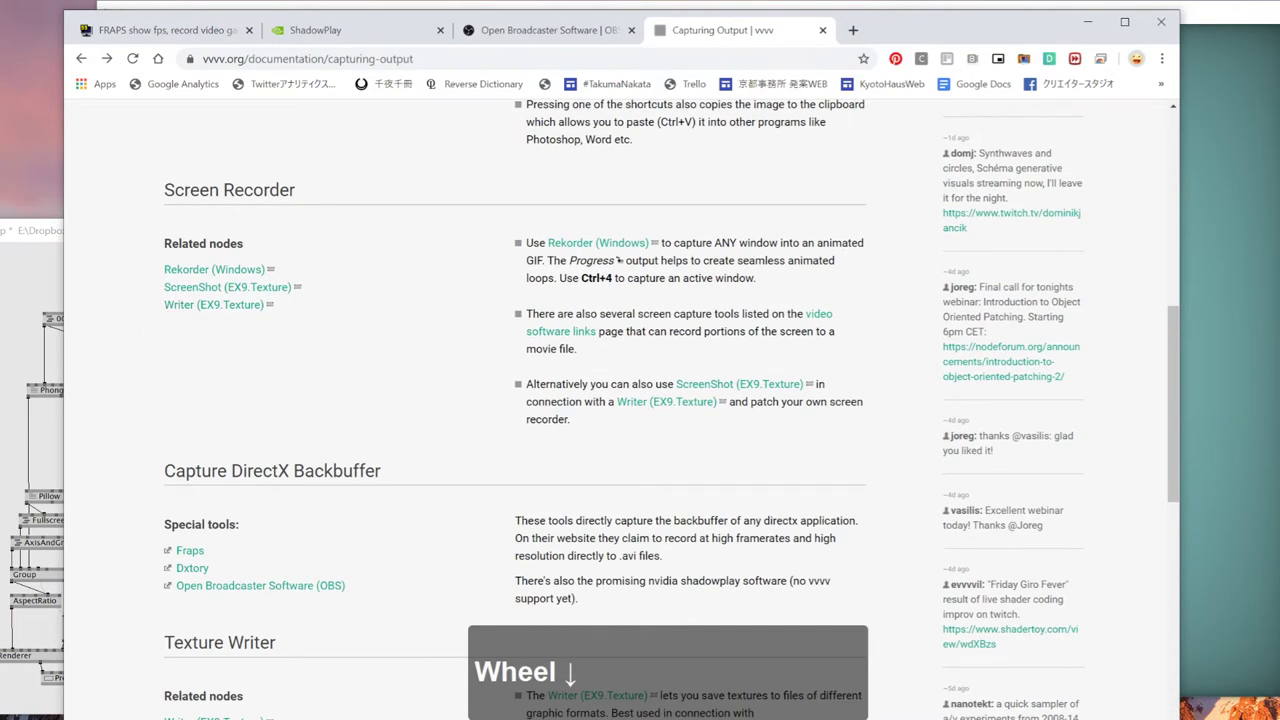
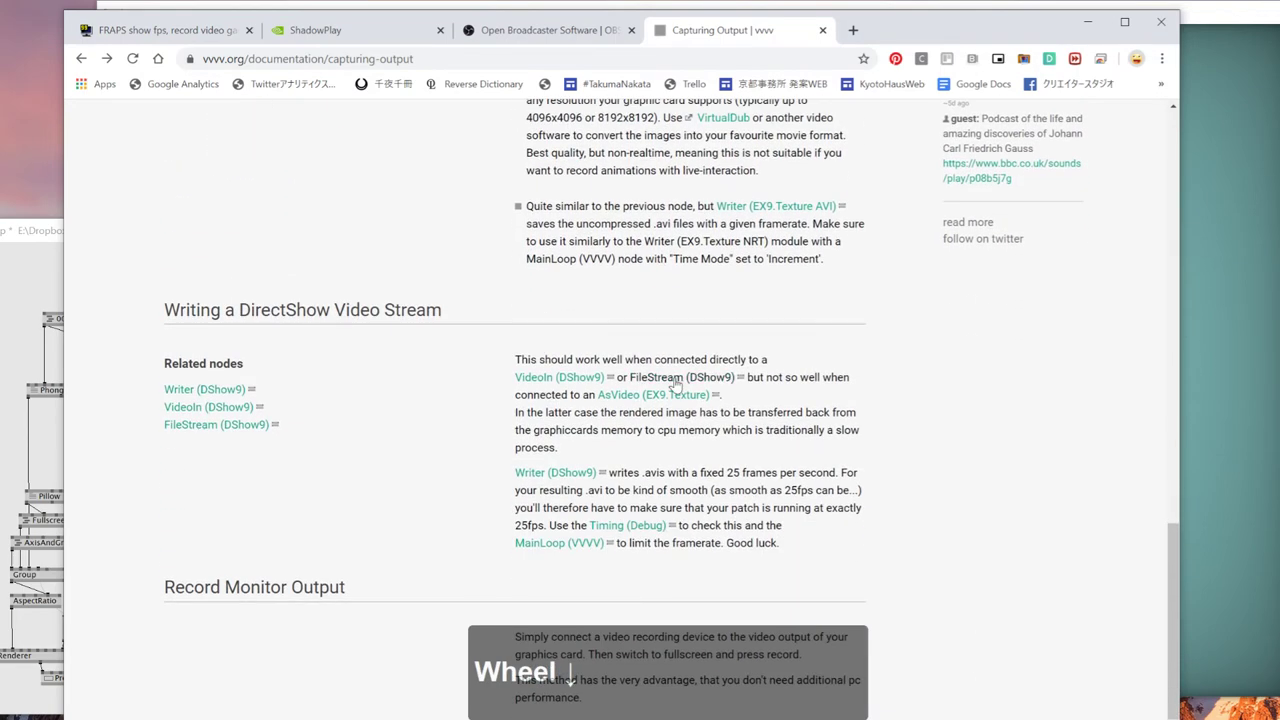
pyautogui.scroll(-3)
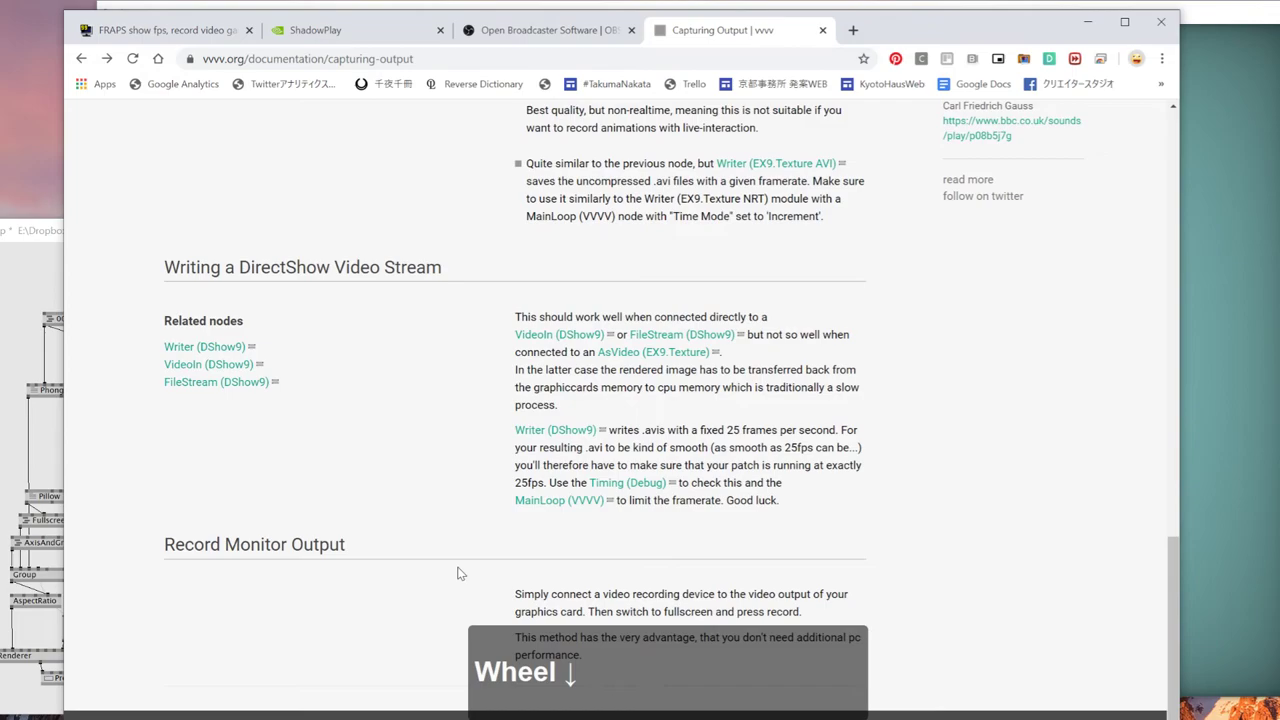
pyautogui.scroll(3)
pyautogui.scroll(3)
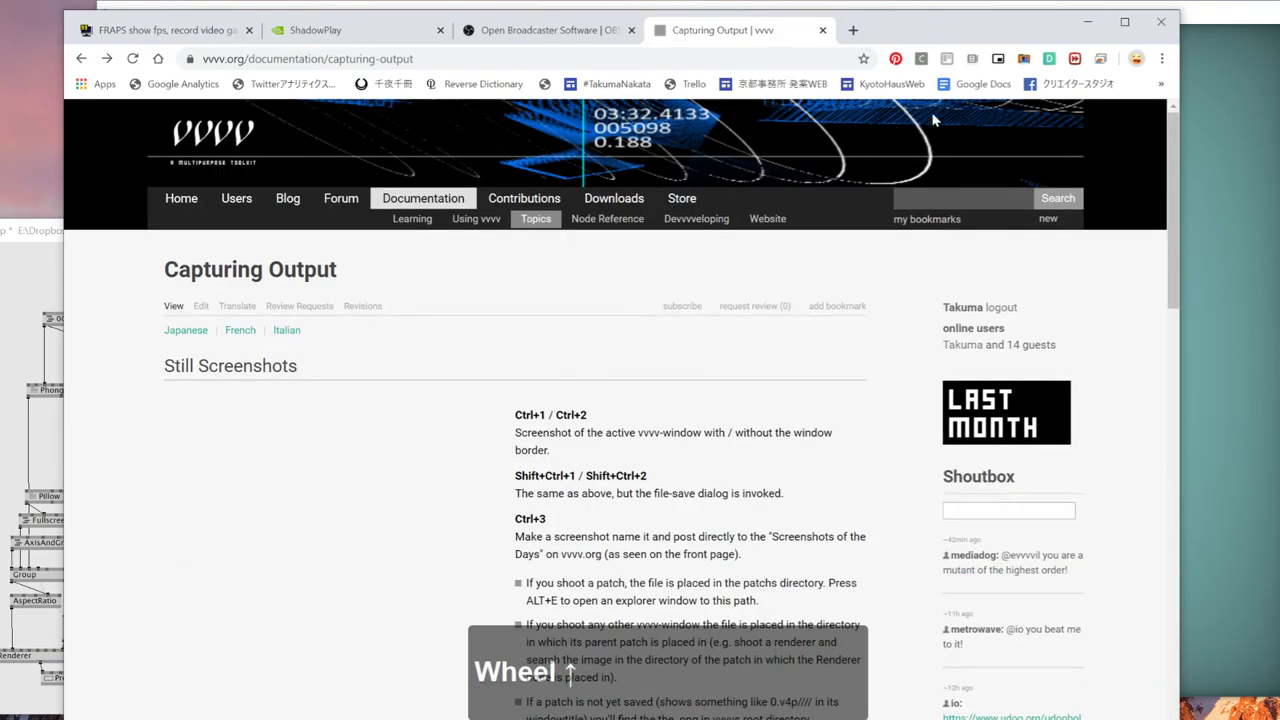
# Step: Bring the vvvv Kommunikator screenshot posting window back to the front
pyautogui.click(1095, 19)
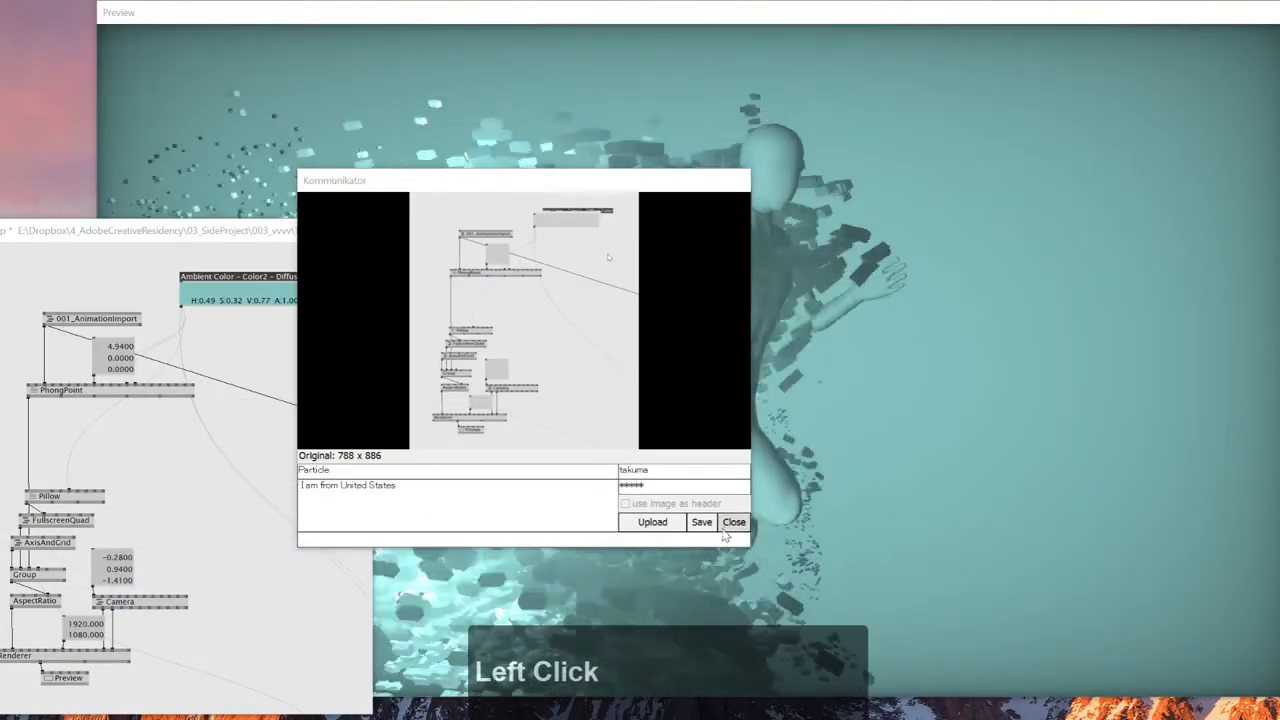
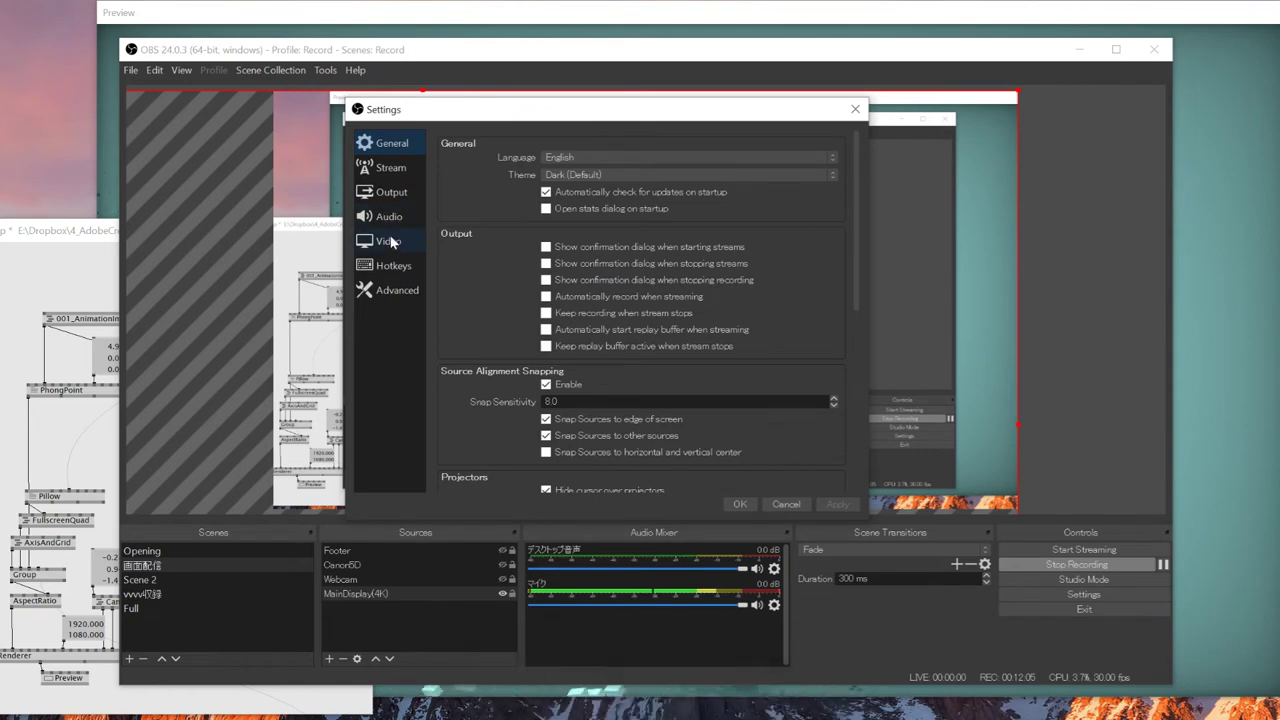
# Step: Assign a hotkey to Start Recording in OBS Hotkeys settings and apply with OK
pyautogui.click(392, 268)
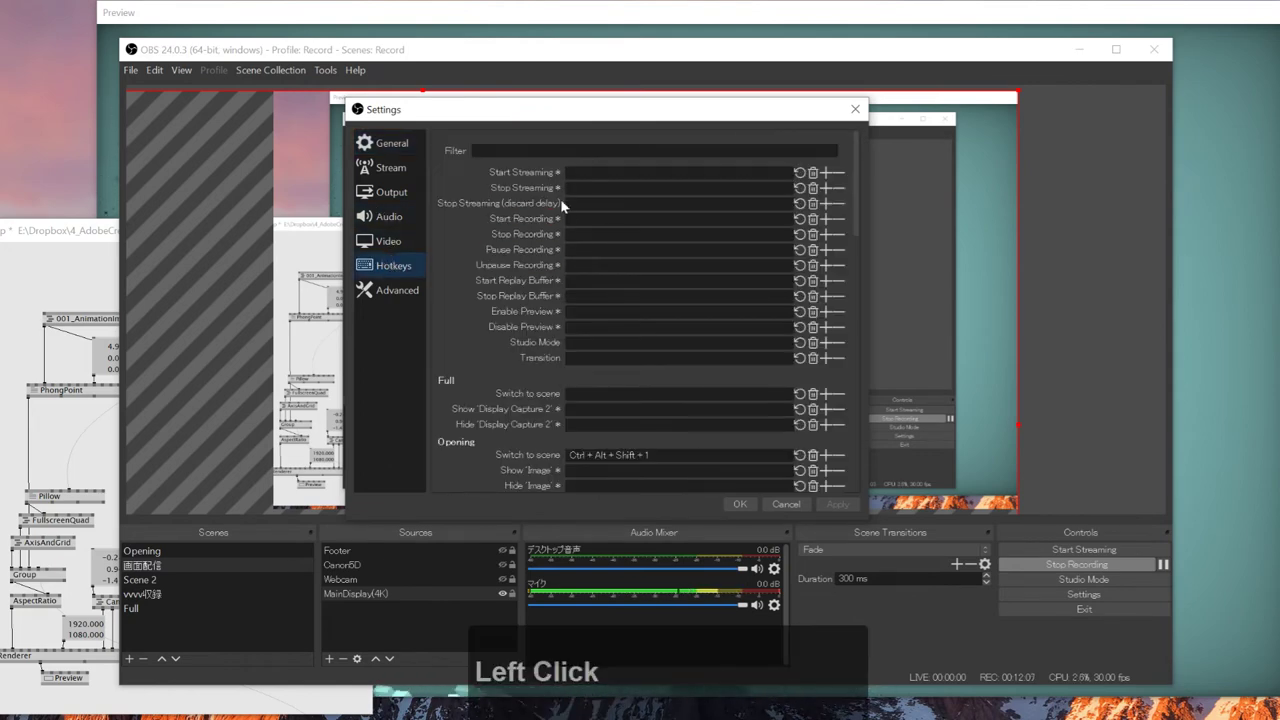
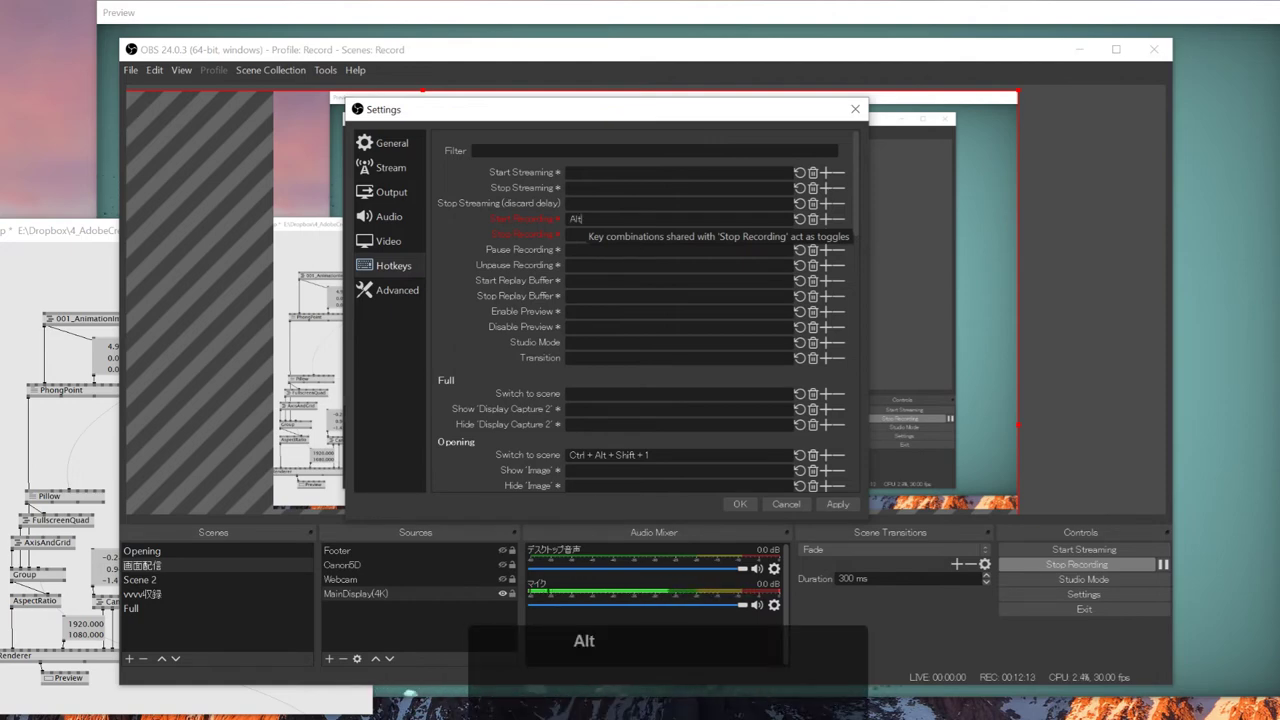
pyautogui.press('alt+r')
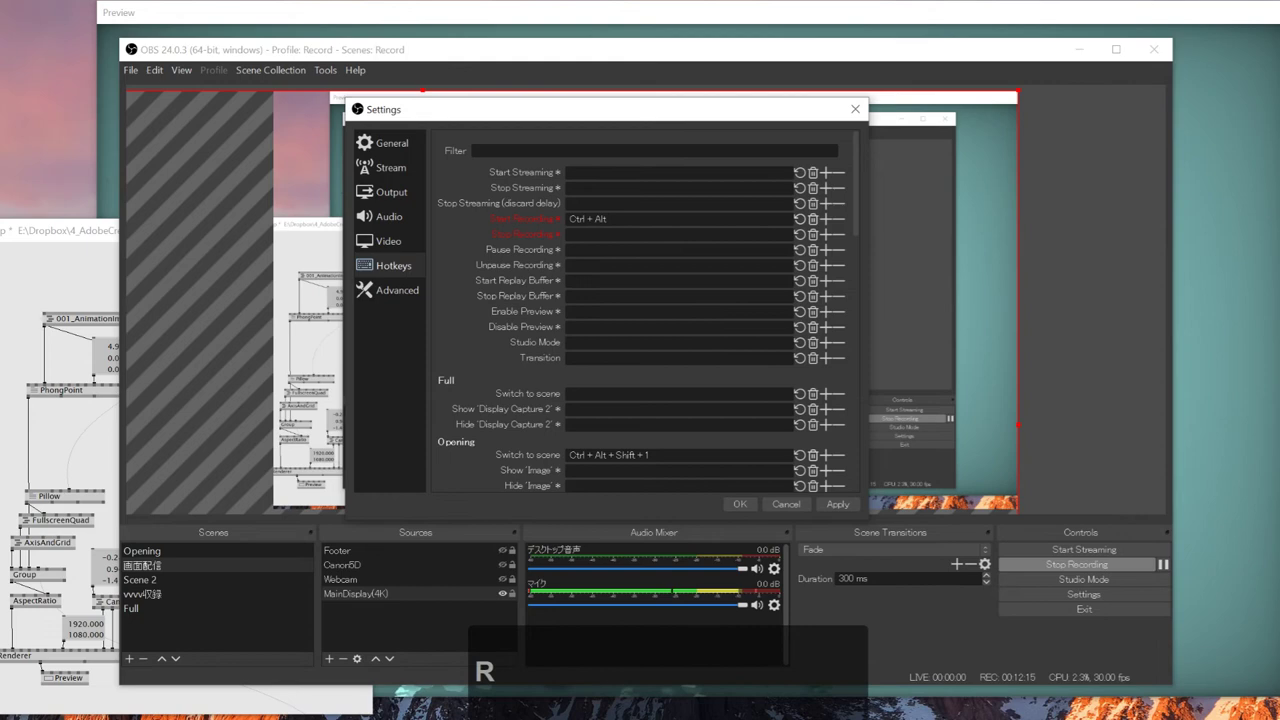
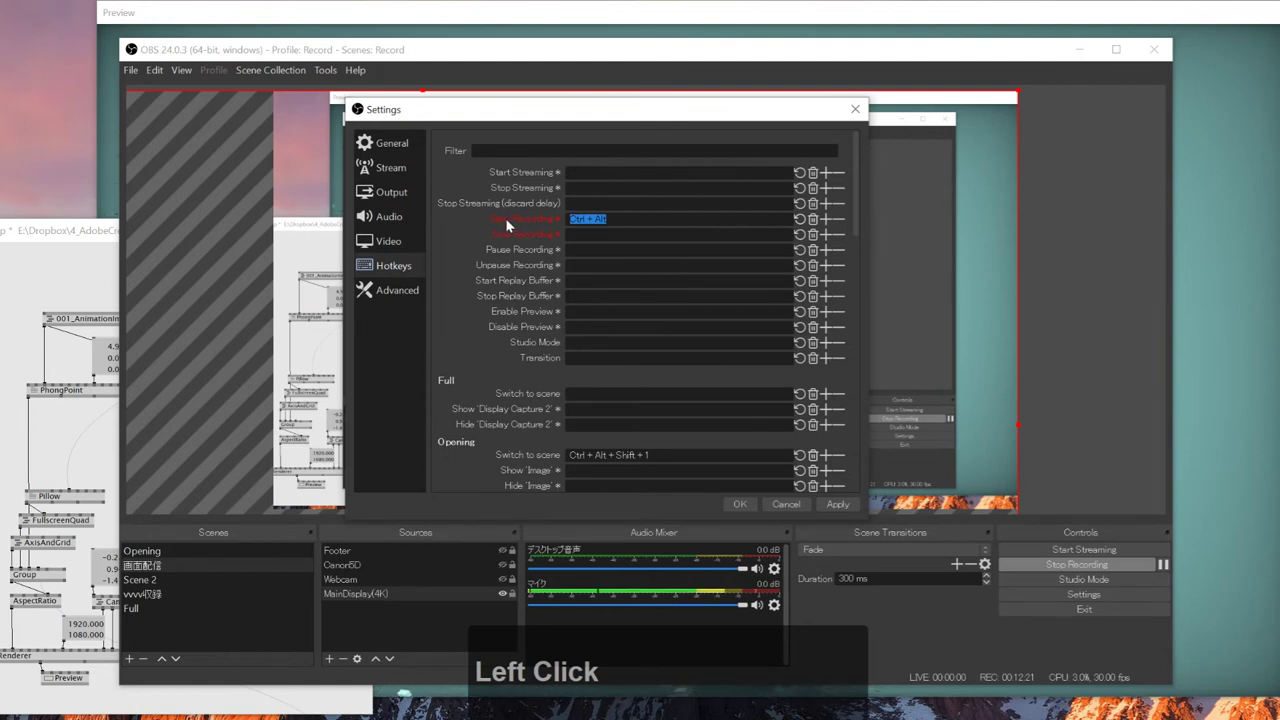
pyautogui.press('alt+6')
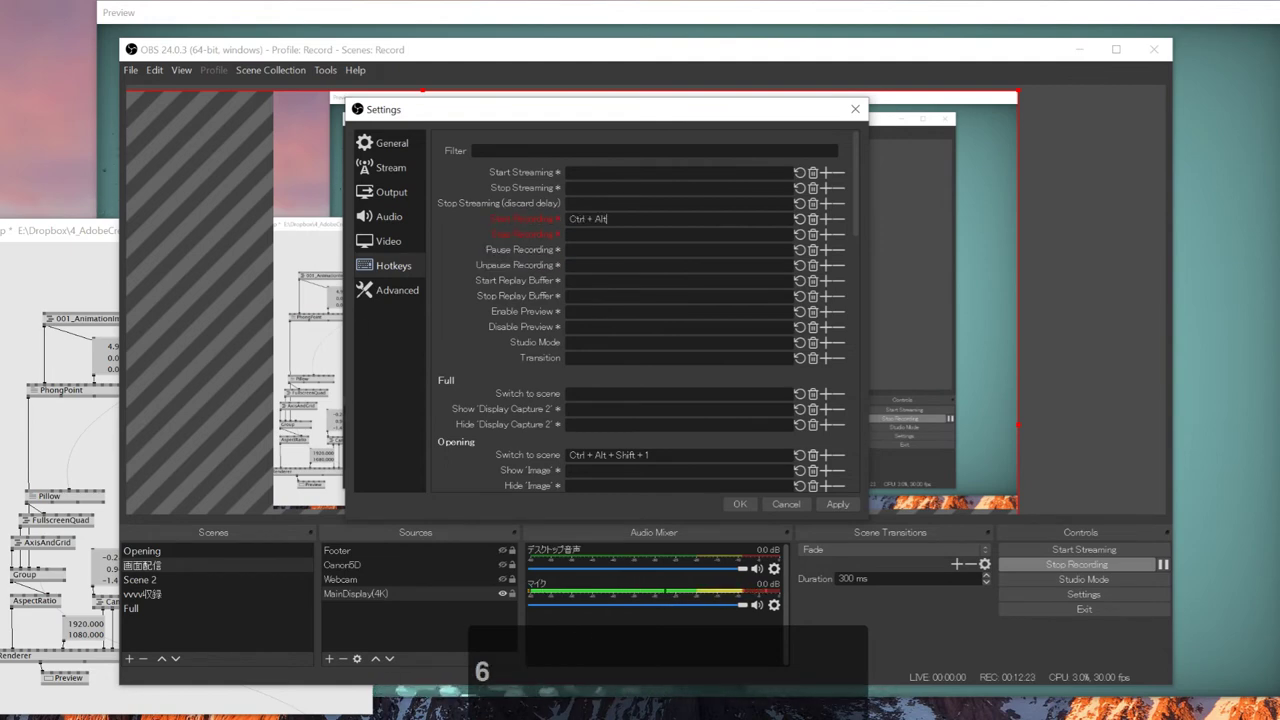
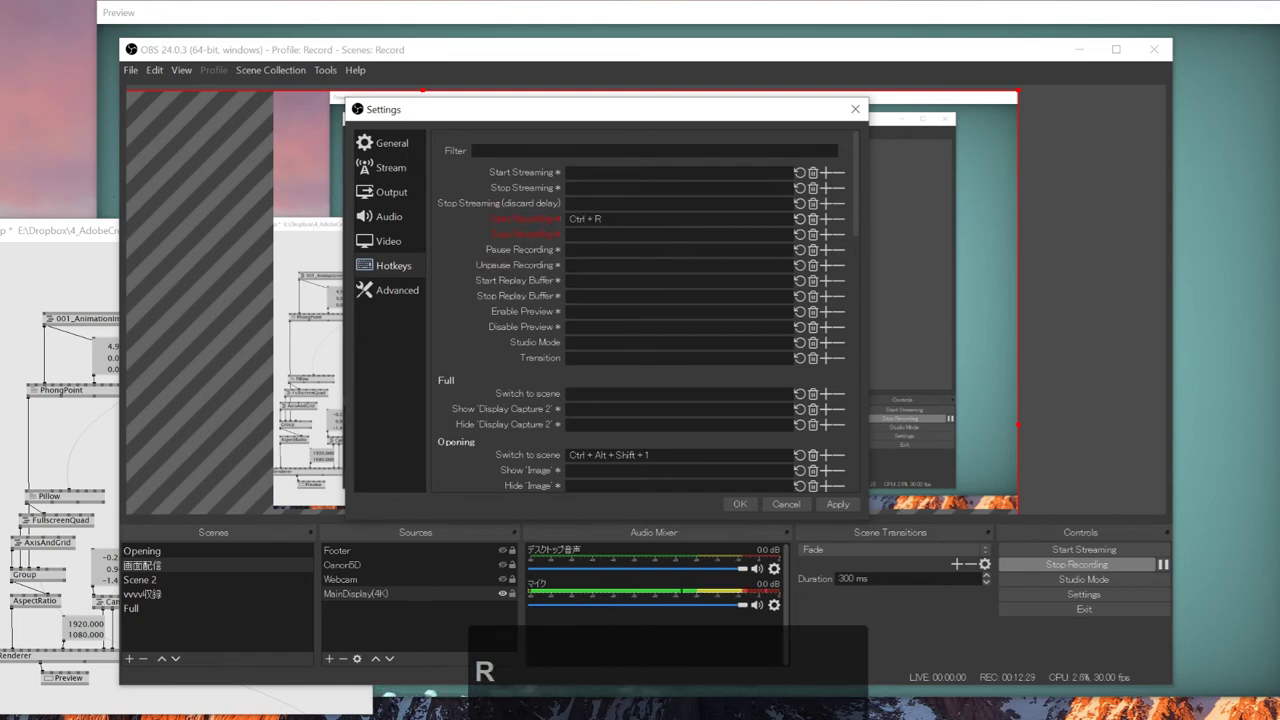
pyautogui.click(835, 508)
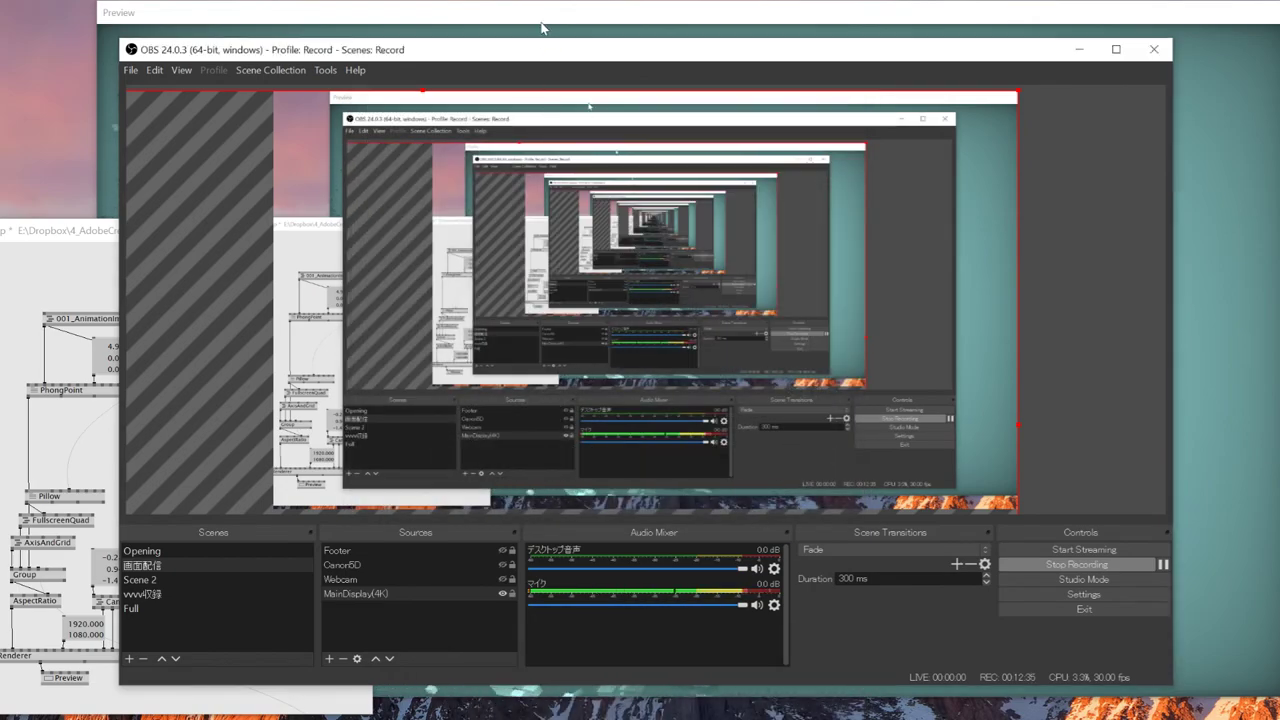
# Step: Show the vvvv particle figure render full view, then make OBS's Opening scene active
pyautogui.click(373, 543)
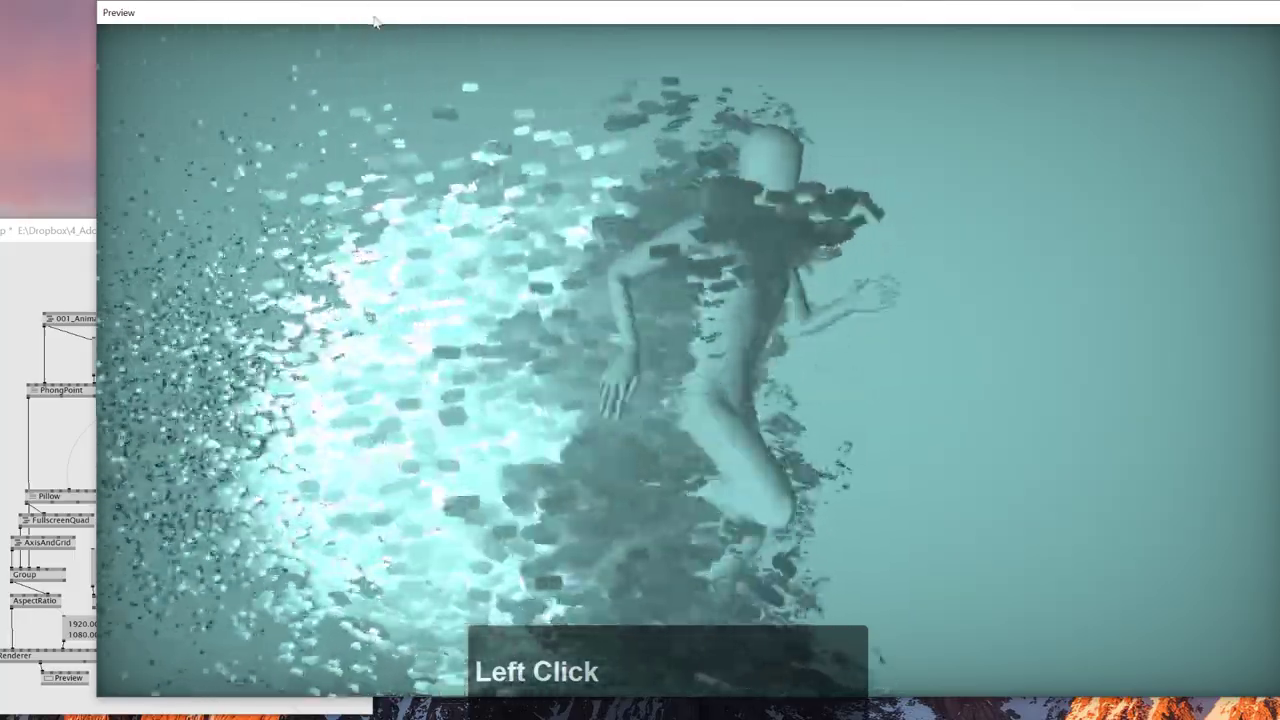
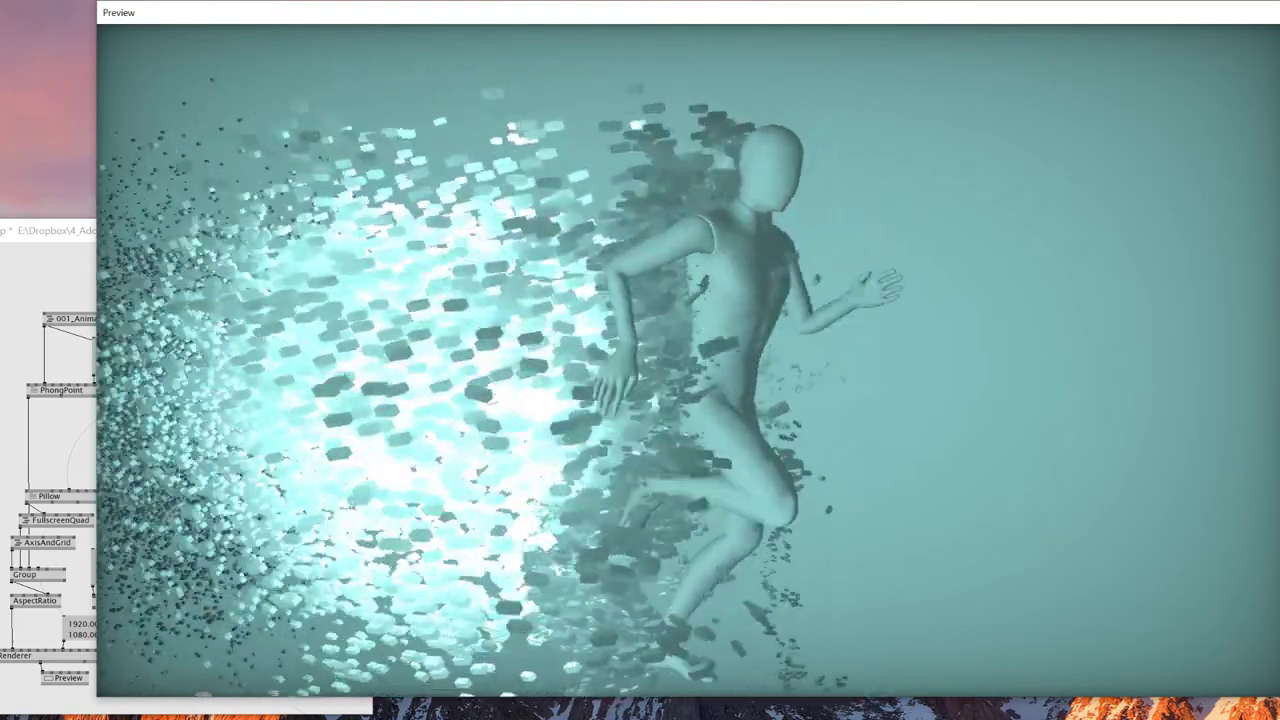
pyautogui.click(375, 594)
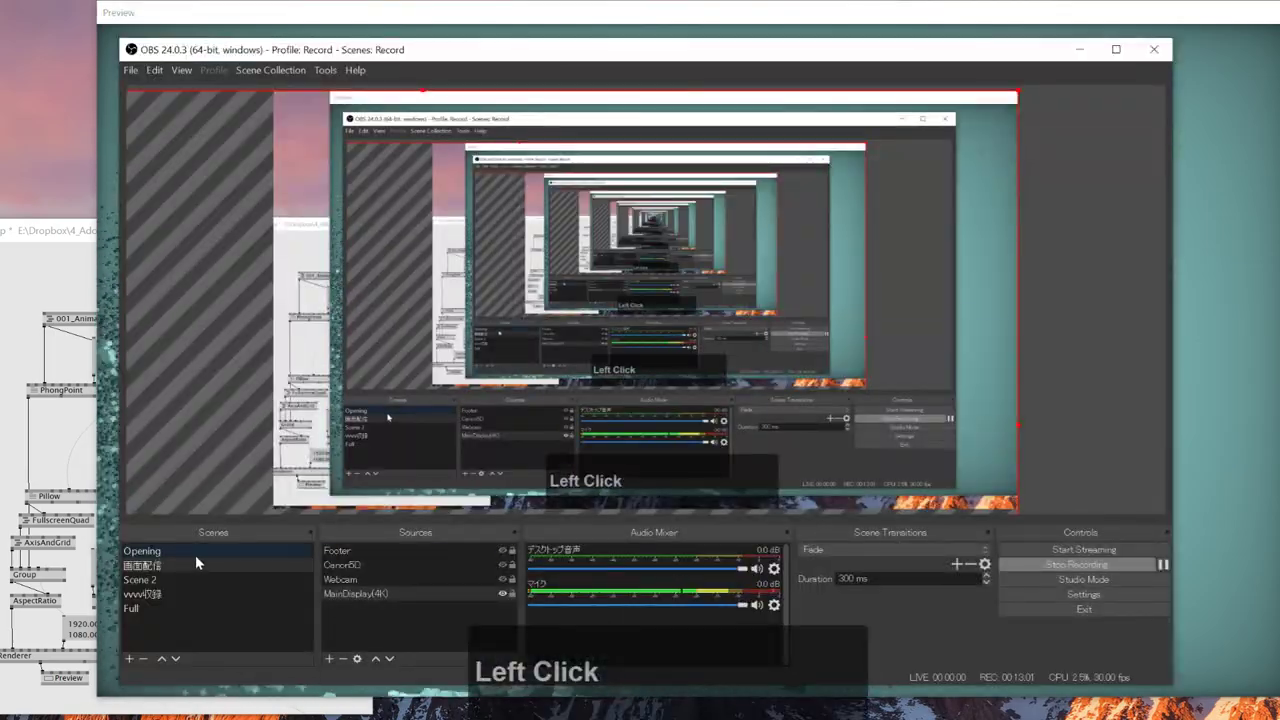